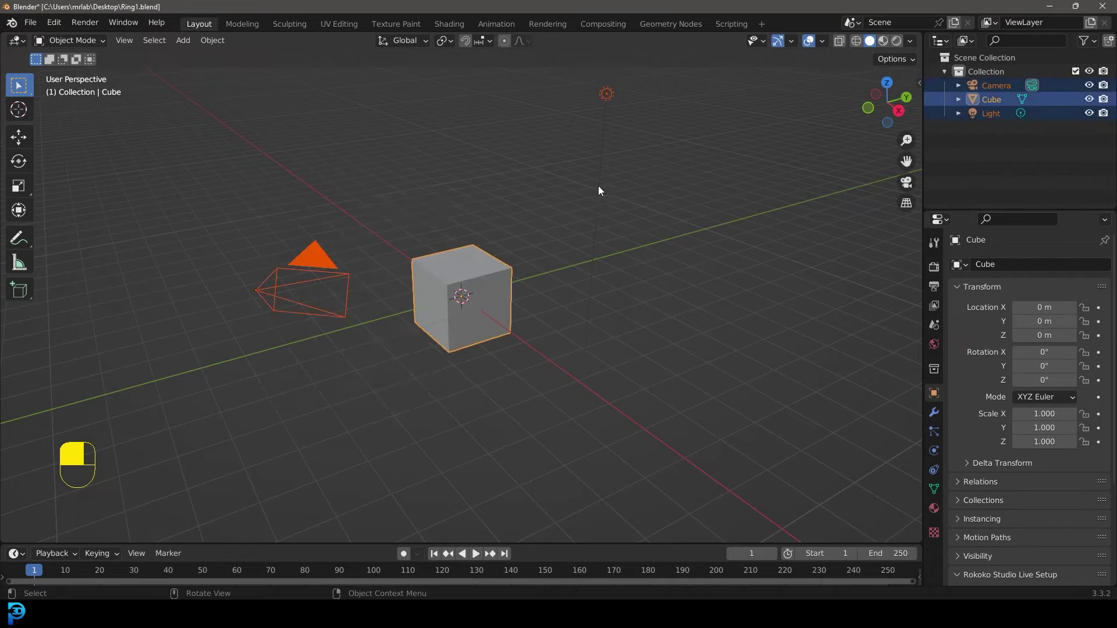
Step: Delete the default cube, camera and light and bring up the add-mesh list for the diamond gem
key(Delete)
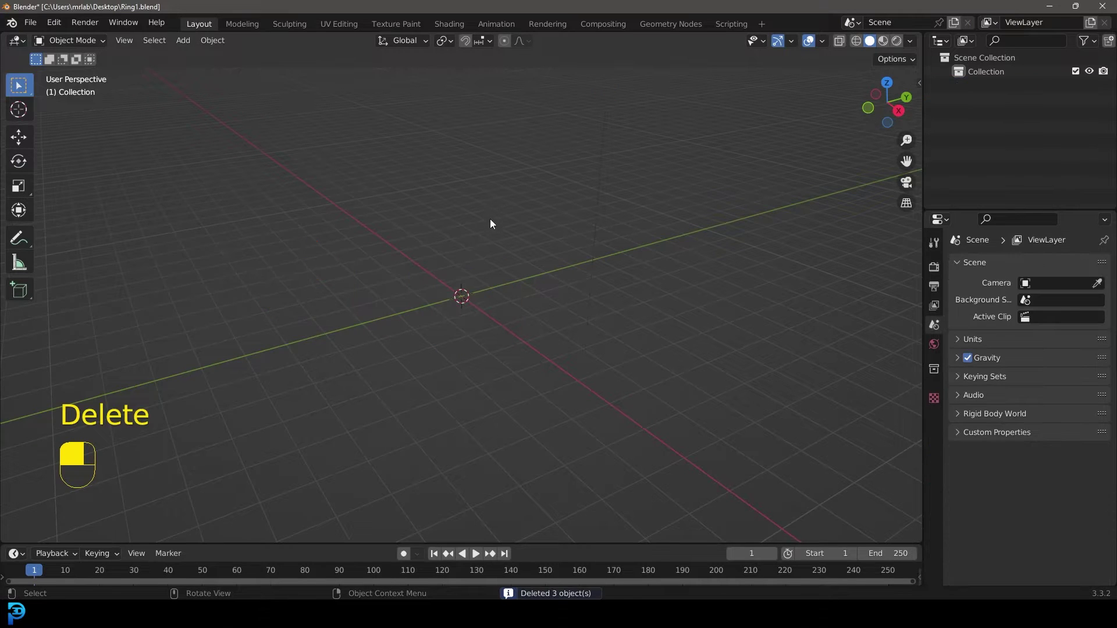
key(shift+a)
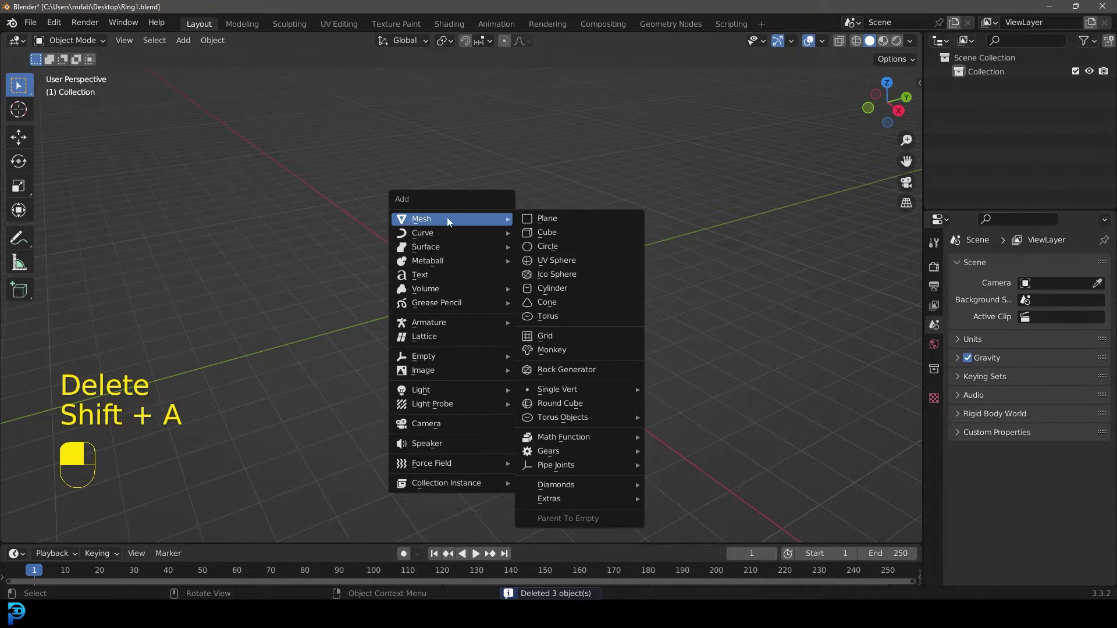
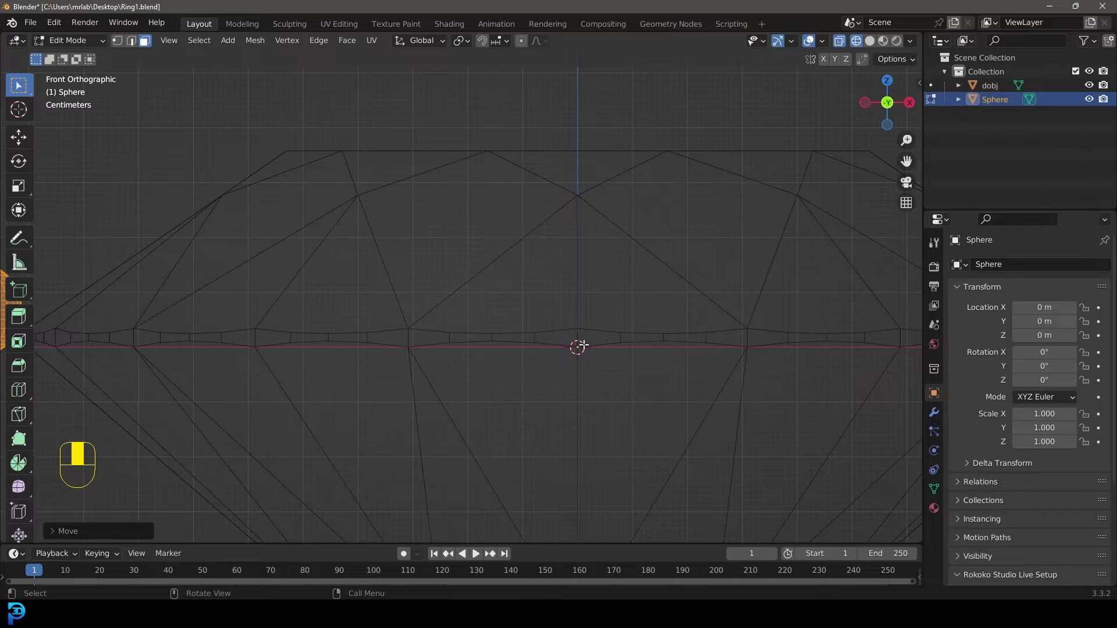
Step: Leave the sphere's edit mode and rotate it into position beside the diamond
key(Tab)
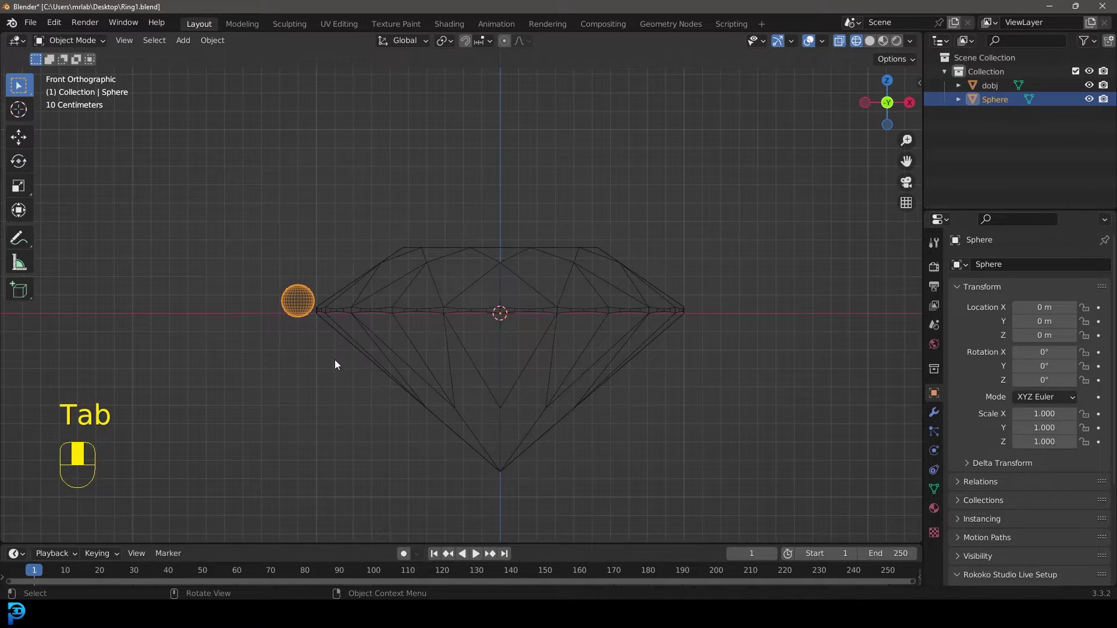
key(r)
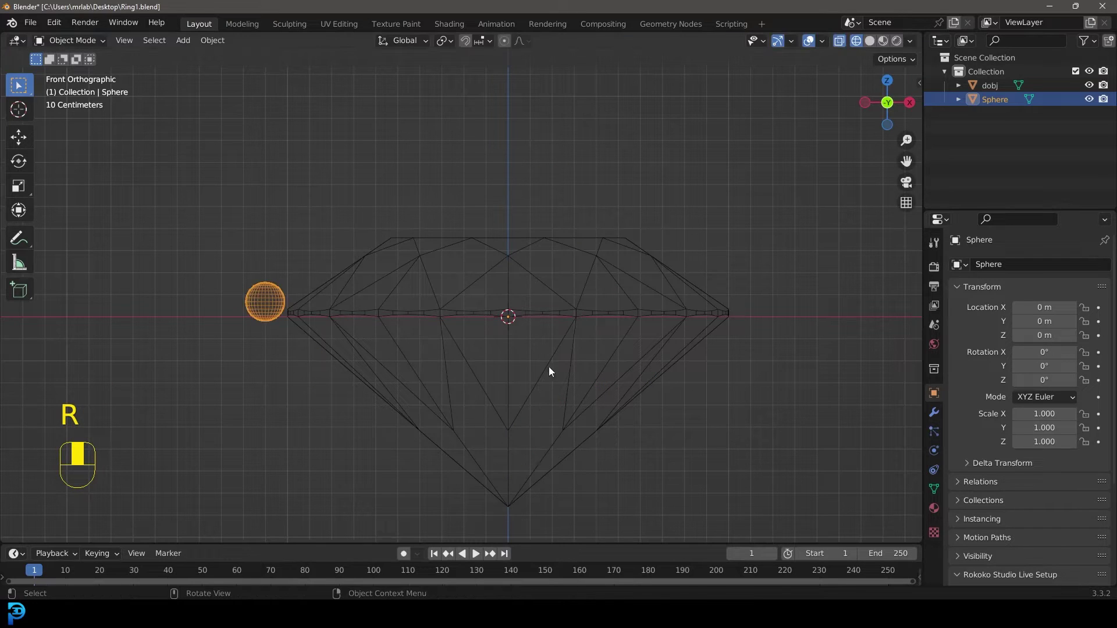
key(r)
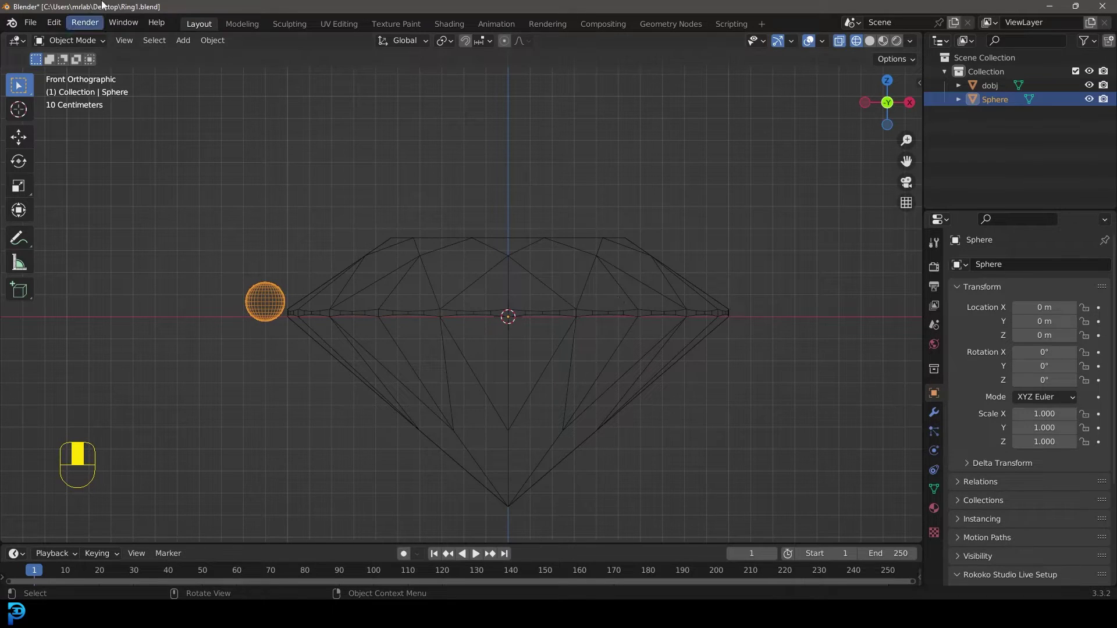
click(937, 417)
middle_click(937, 417)
Step: Add an Empty and set the sphere's Array modifier to object offset with zero relative spacing
drag(987, 268, 980, 438)
drag(980, 438, 969, 433)
key(shift+a)
drag(969, 432, 1087, 457)
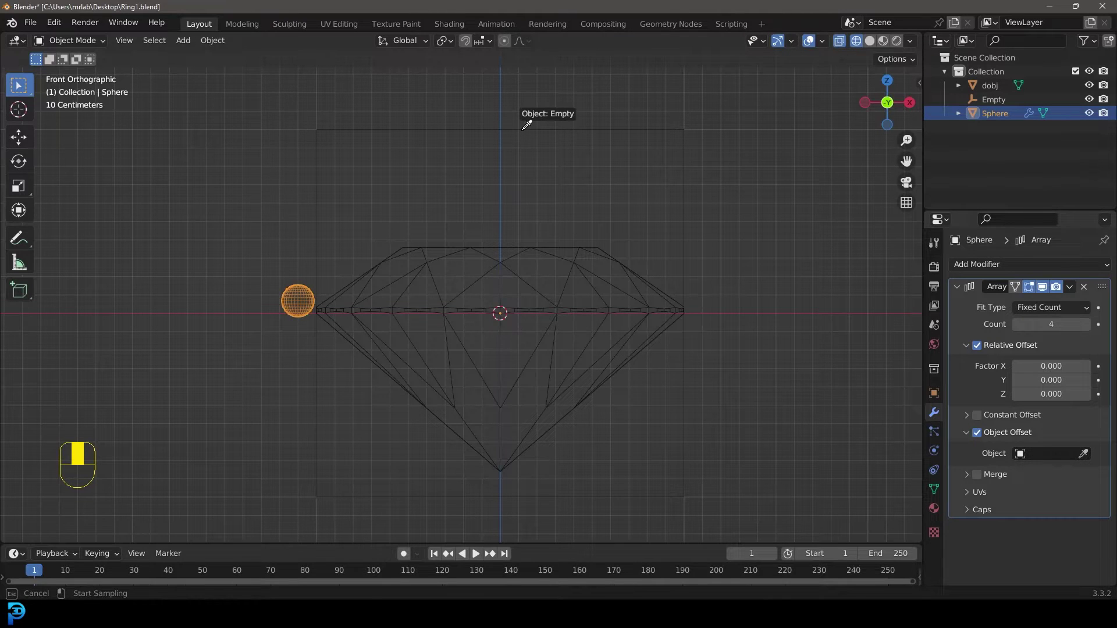
Step: Keep the empty at the origin and raise the sphere's Array count toward a full circle
click(735, 255)
key(g)
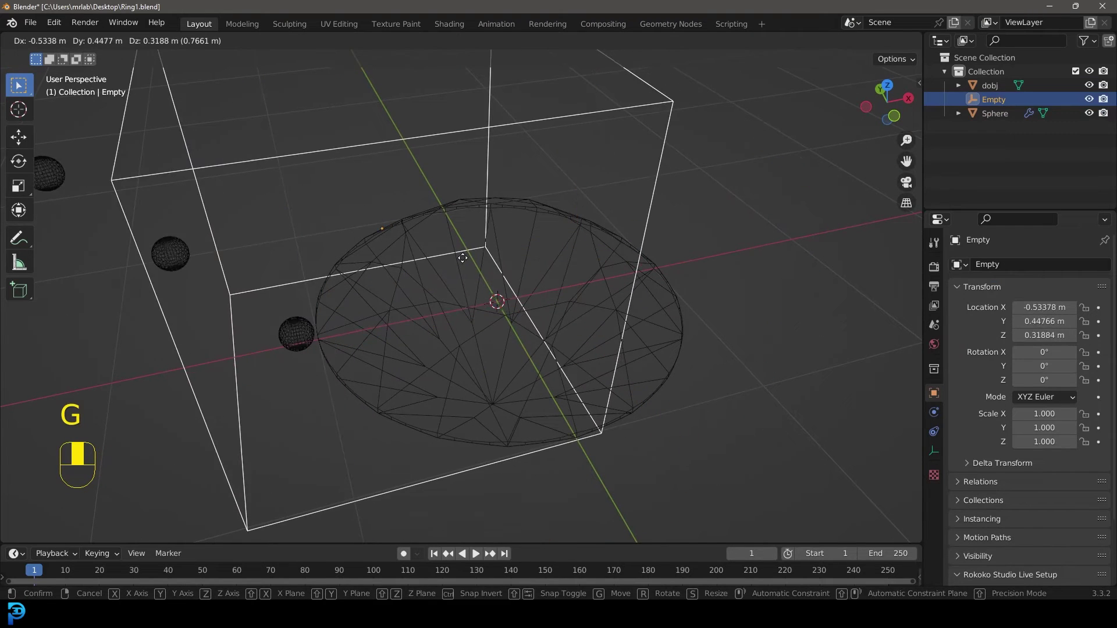
key(g)
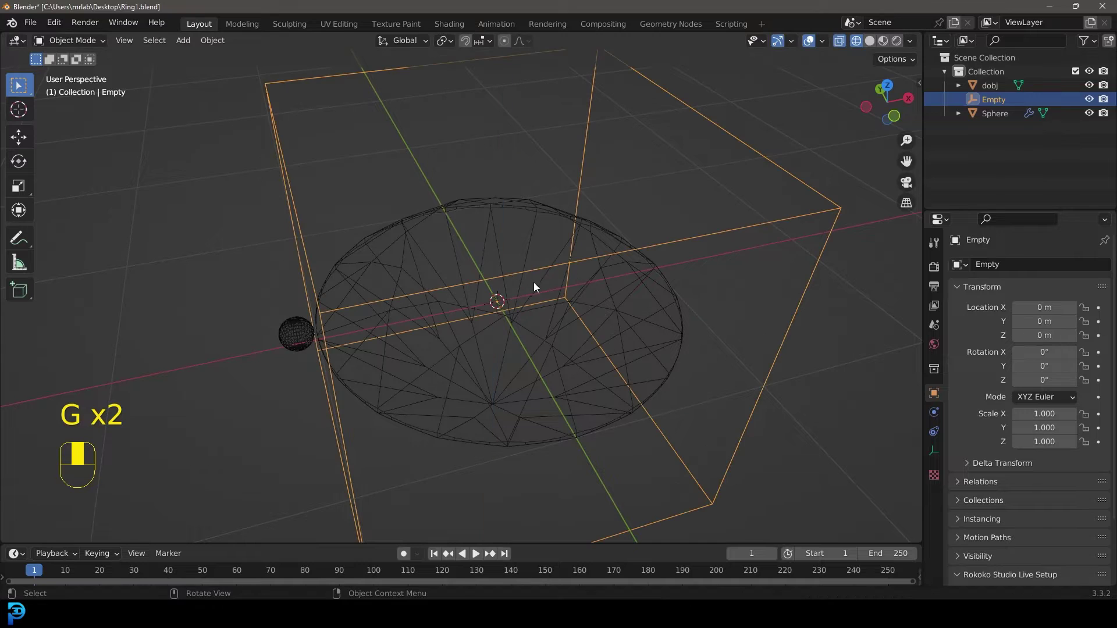
drag(479, 341, 256, 320)
click(256, 319)
drag(256, 319, 719, 229)
click(719, 229)
drag(719, 229, 1089, 329)
Step: Rotate the empty about Z (~9.73°) so 37 sphere copies close into a bead ring around the gem
key(r)
key(r)
drag(1089, 329, 625, 186)
drag(626, 187, 396, 336)
key(r)
key(r)
key(z)
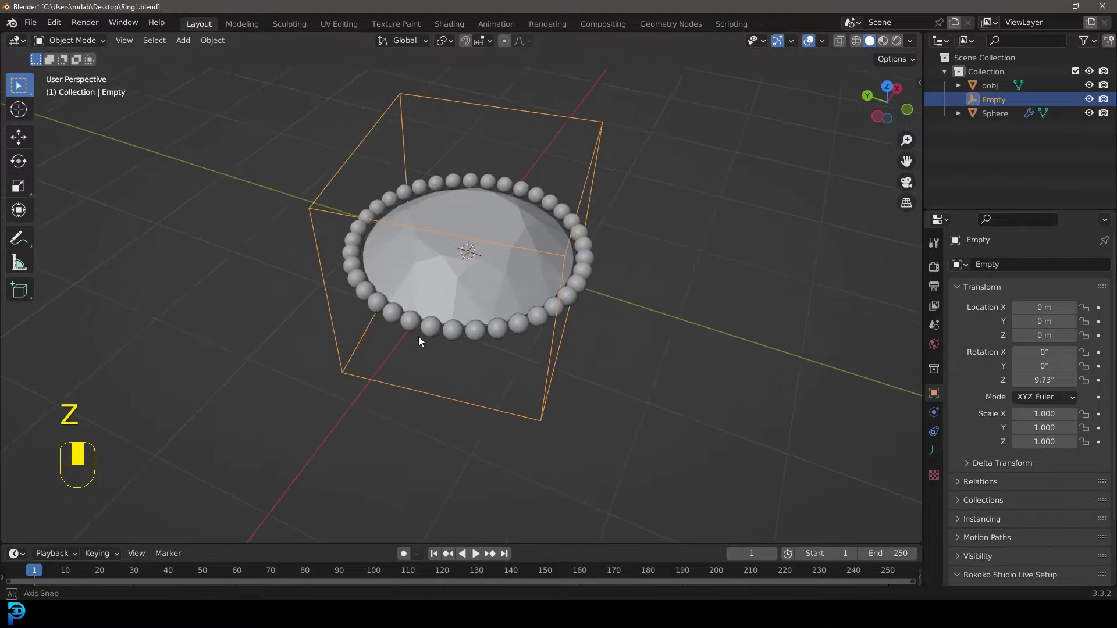
drag(407, 351, 375, 354)
Step: In front wireframe view, box-select the sphere's lower vertex loops
key(Tab)
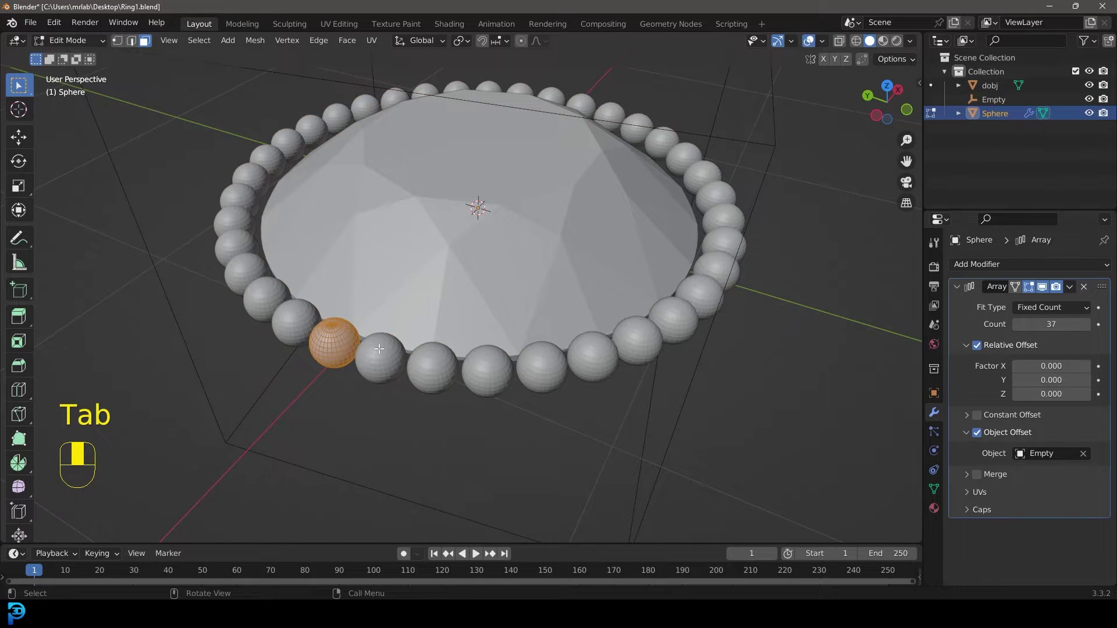
key(KP_1)
key(z)
drag(396, 288, 426, 348)
drag(423, 351, 119, 41)
drag(119, 41, 526, 43)
middle_click(526, 43)
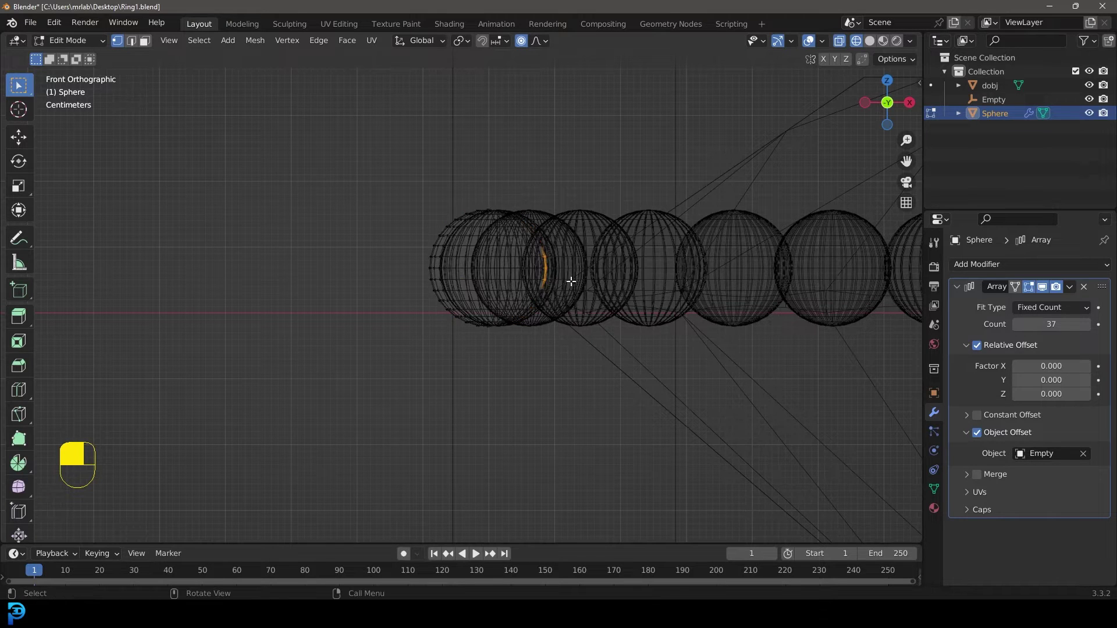
Step: Move the bottom vertices down with proportional falloff into a long smooth prong
key(g)
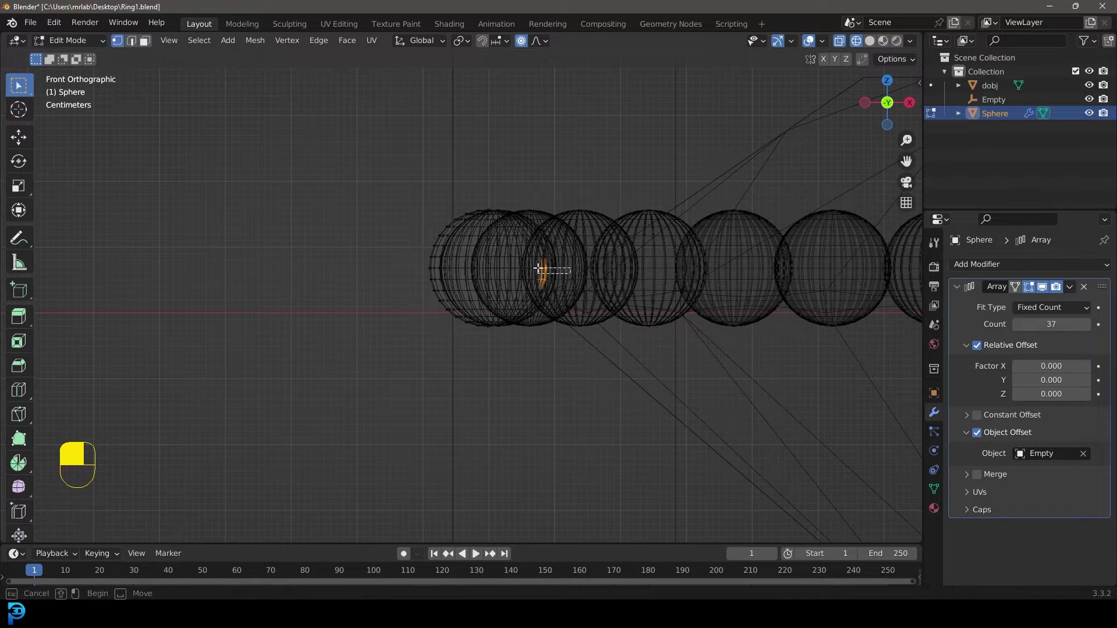
key(g)
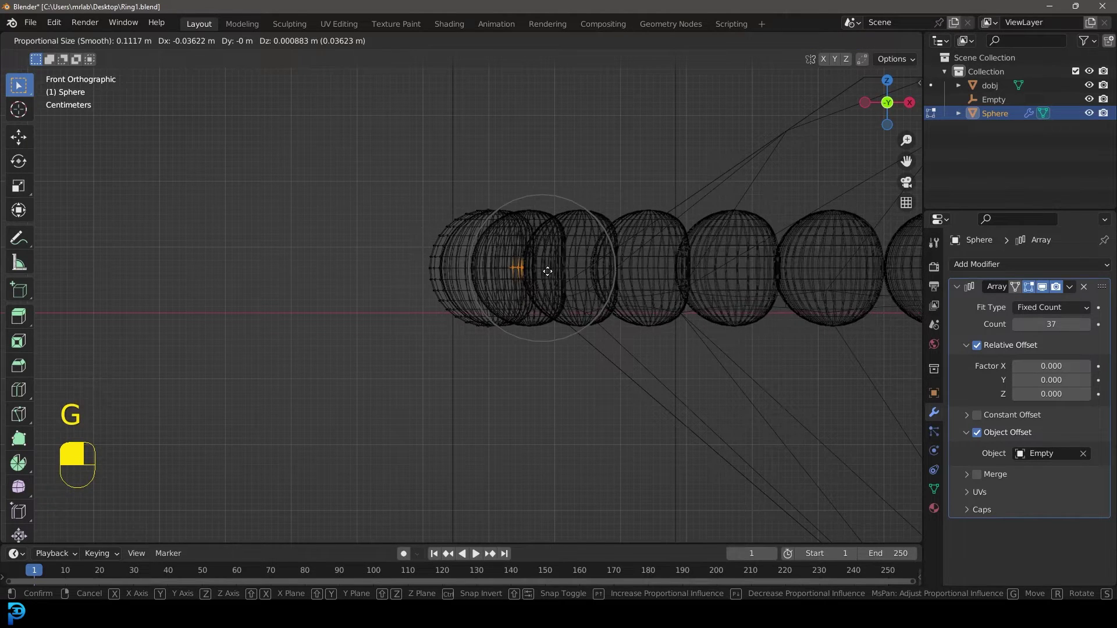
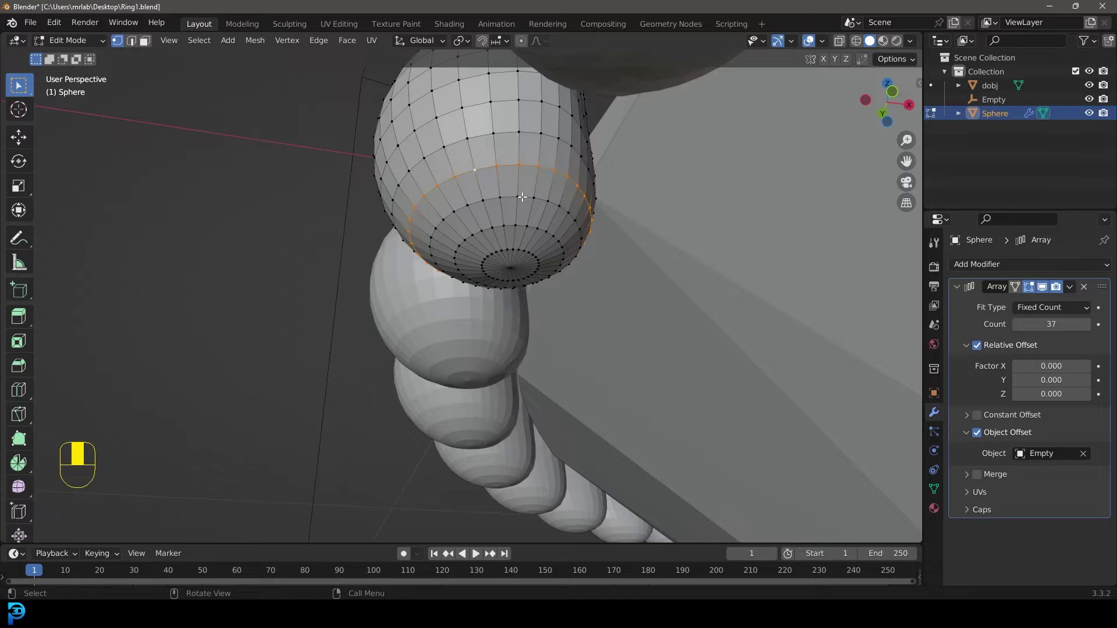
key(KP_1)
key(z)
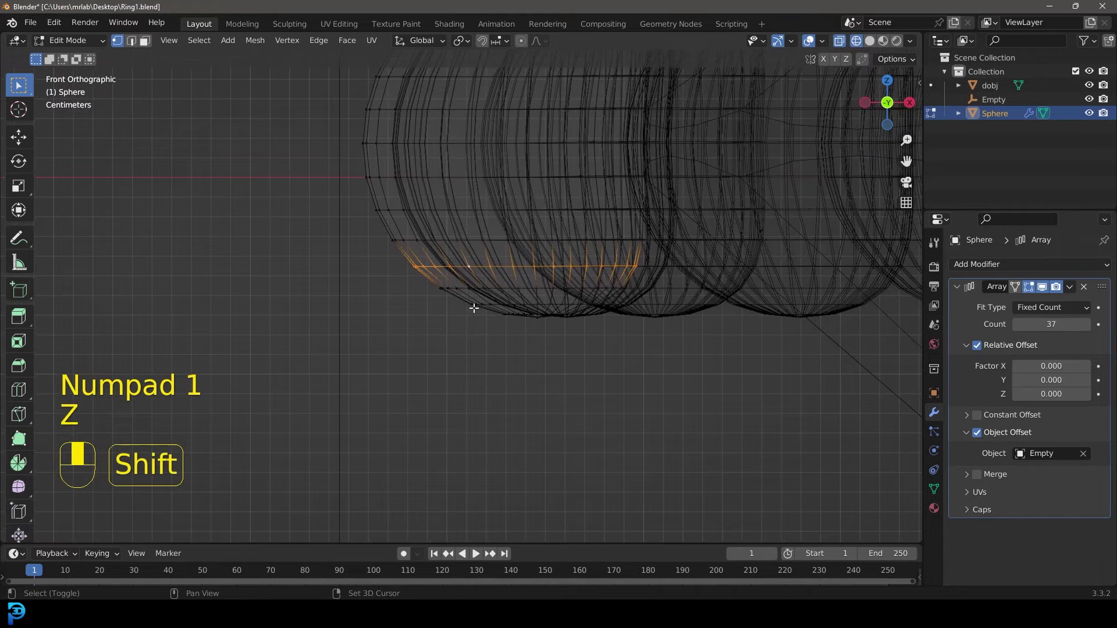
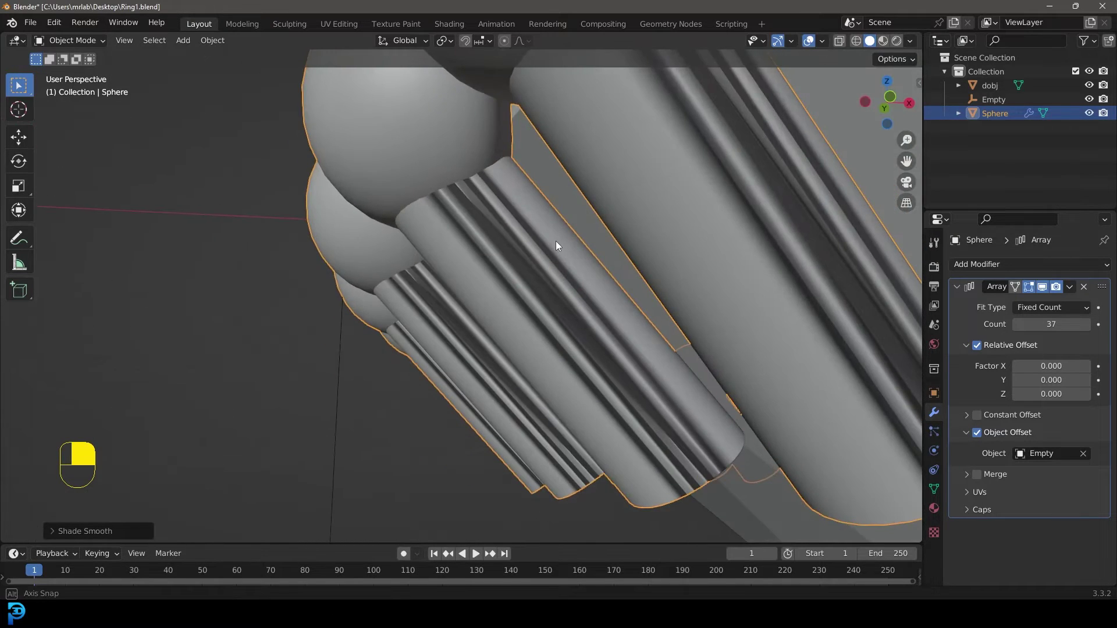
Step: Flip the sphere's normals from the Alt+N normals menu in Edit Mode
key(Tab)
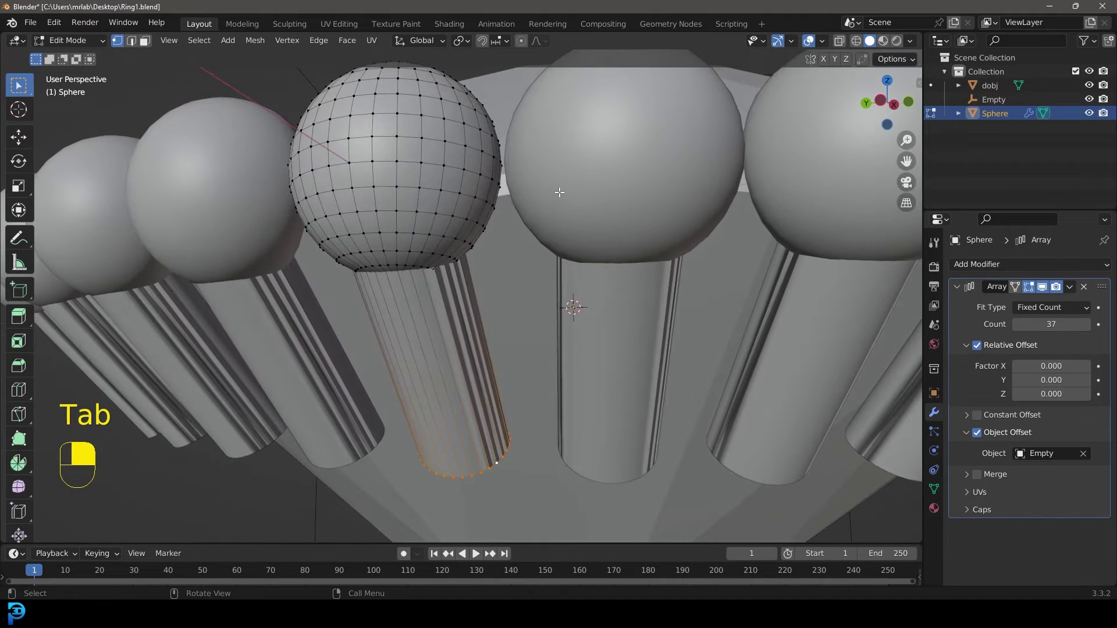
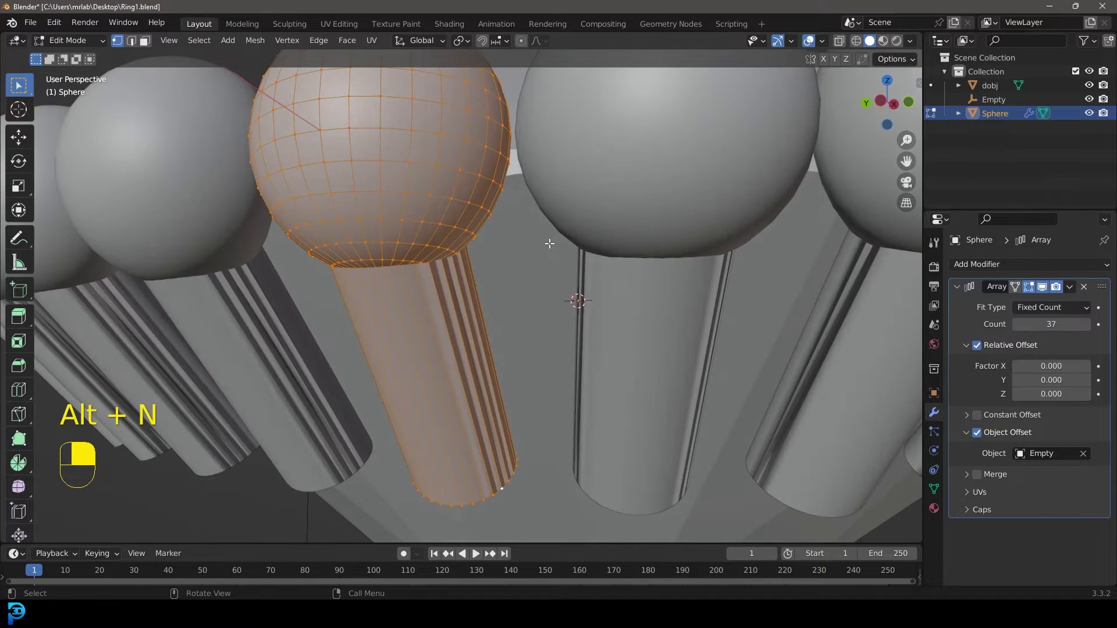
key(alt+n)
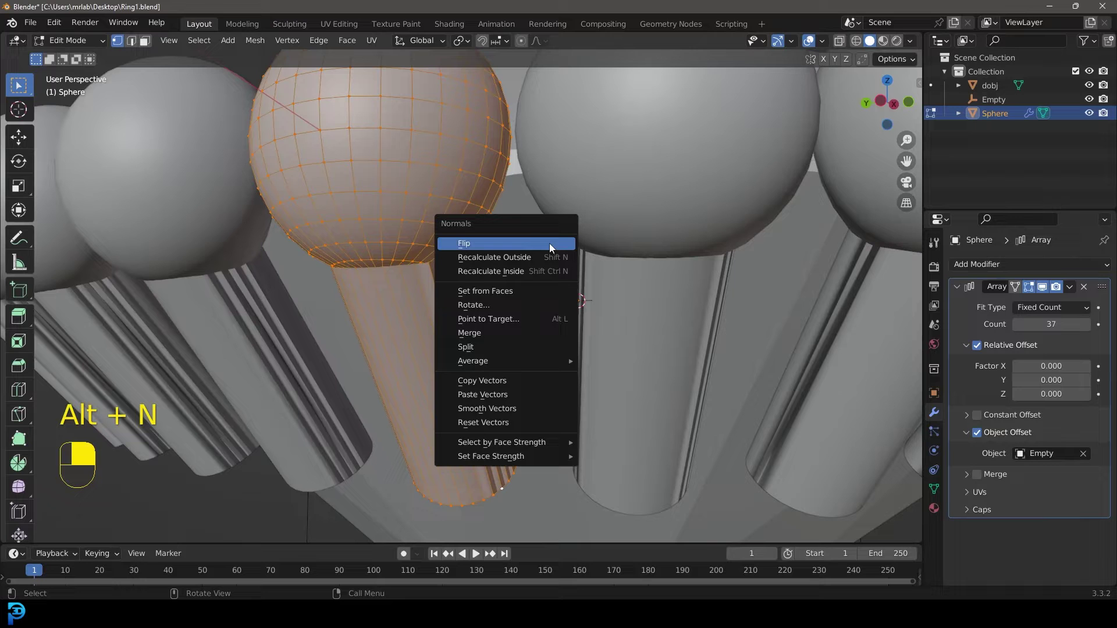
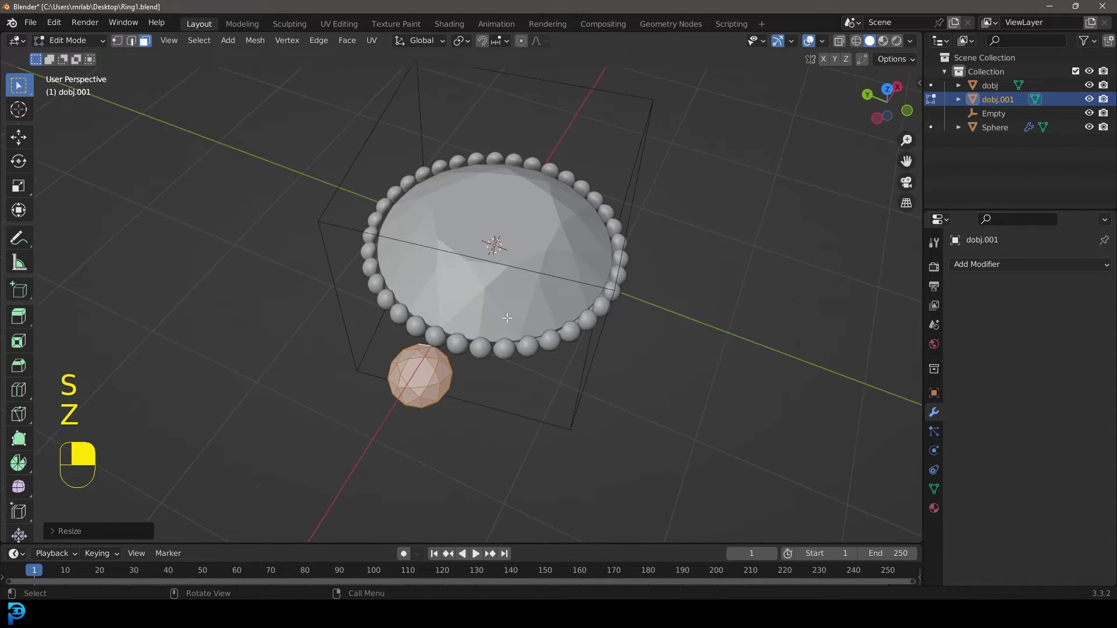
Step: Position the small diamond copy by the beads and link the sphere's 37-count Array modifier to it
key(Tab)
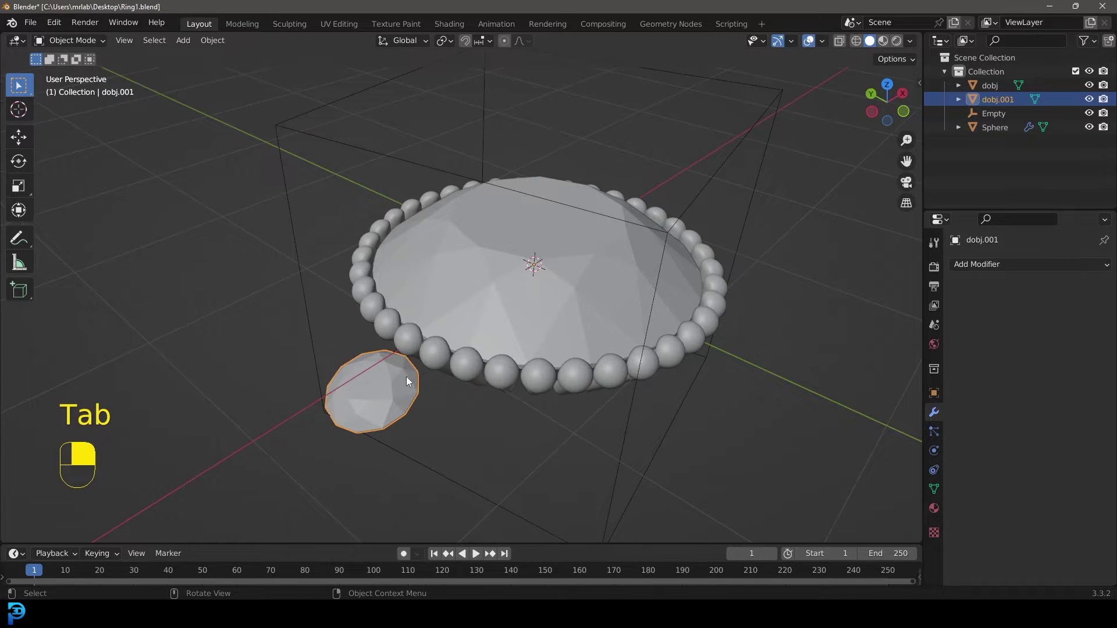
key(g)
drag(404, 374, 393, 384)
drag(393, 383, 424, 378)
drag(424, 378, 411, 369)
drag(412, 369, 465, 398)
key(ctrl+l)
click(465, 398)
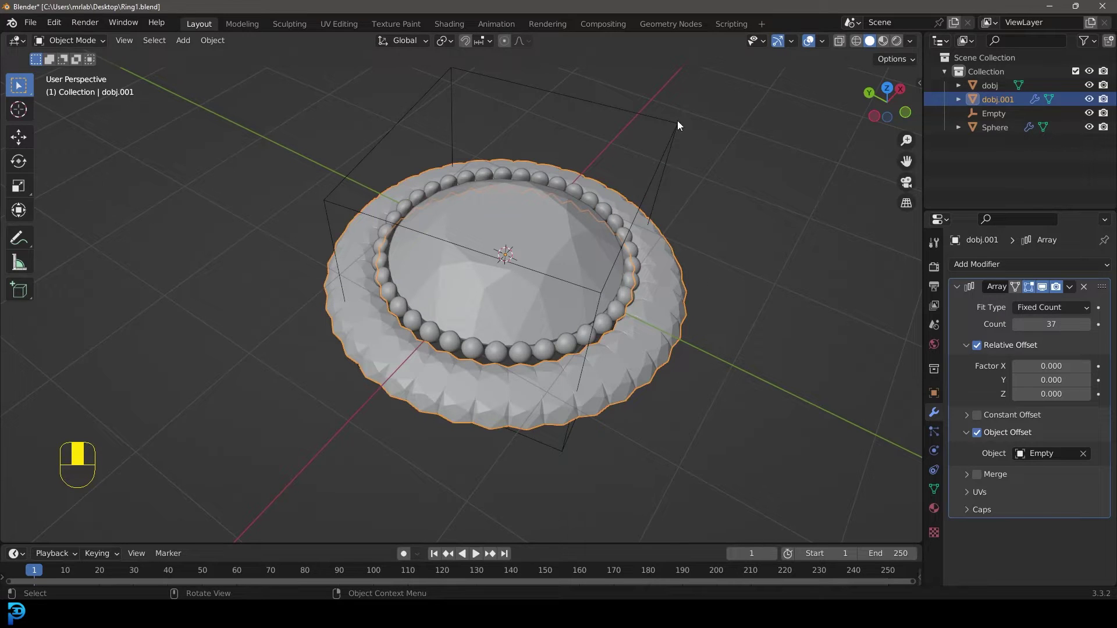
Step: Duplicate the Empty at the origin and assign Empty.001 as the outer gem array's offset object
click(710, 116)
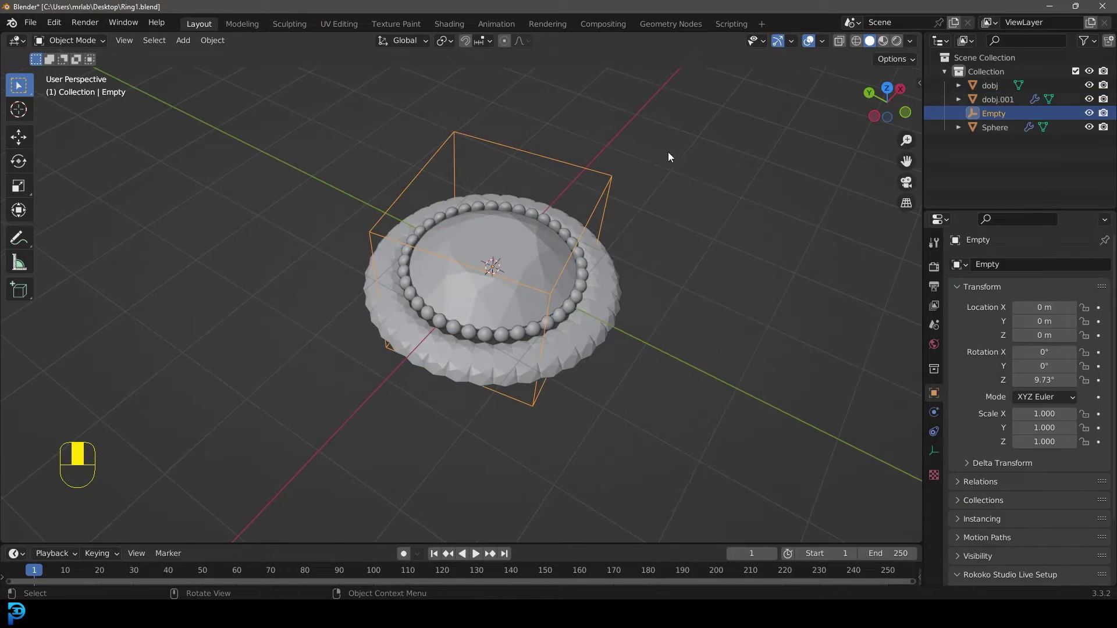
key(shift+d)
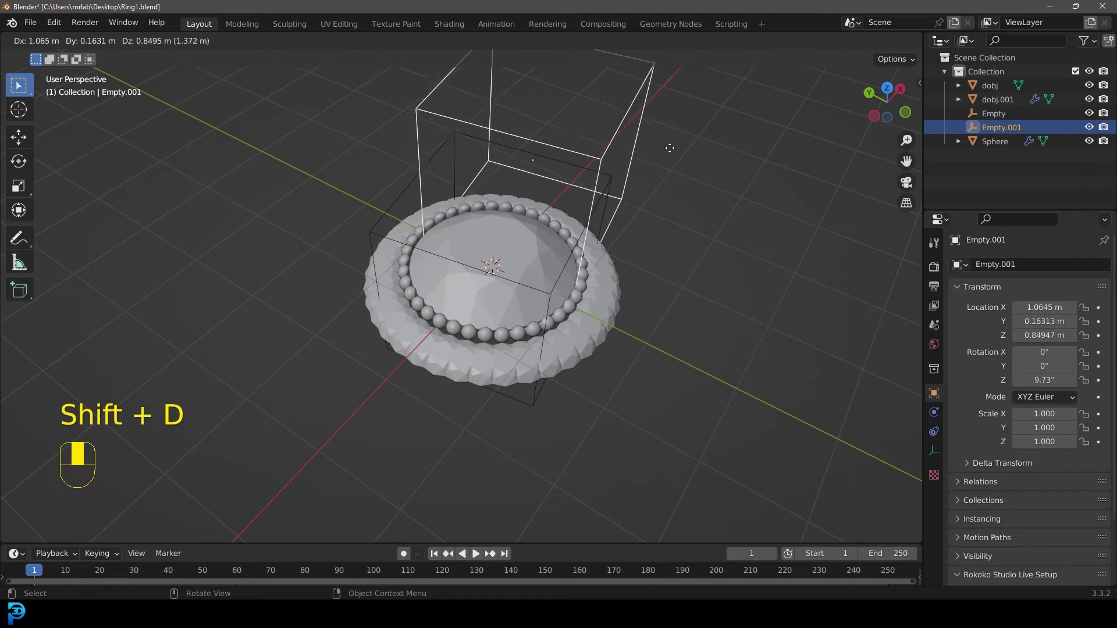
key(r)
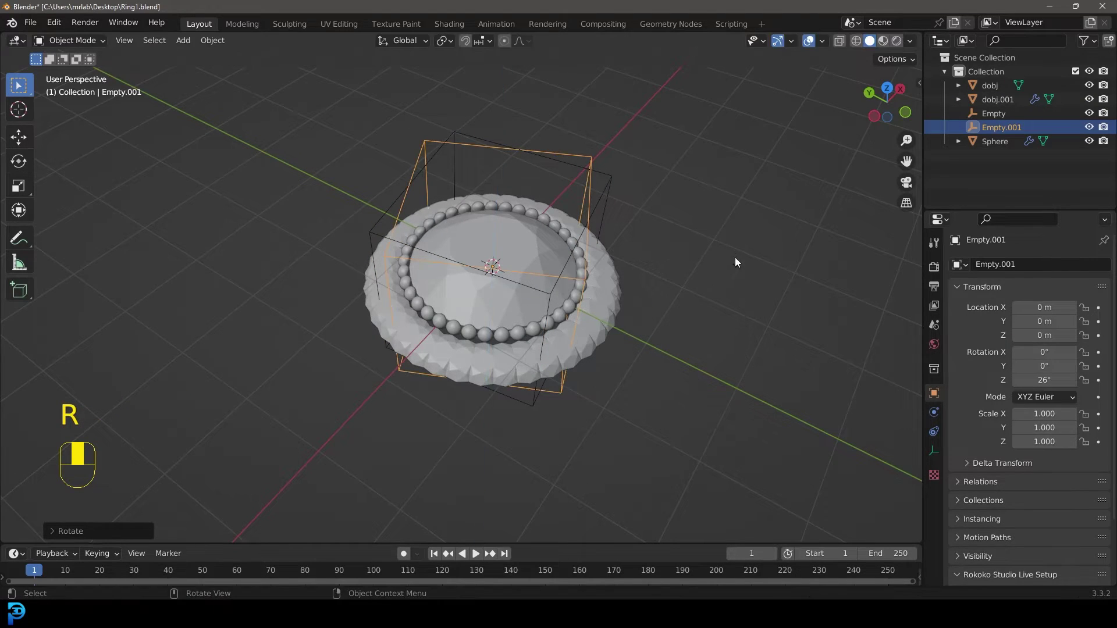
drag(454, 300, 455, 405)
click(454, 405)
drag(454, 405, 1058, 458)
drag(1058, 457, 427, 186)
Step: Rotate Empty.001 about Z by 18° so the 20 gem copies wrap around the ring
key(r)
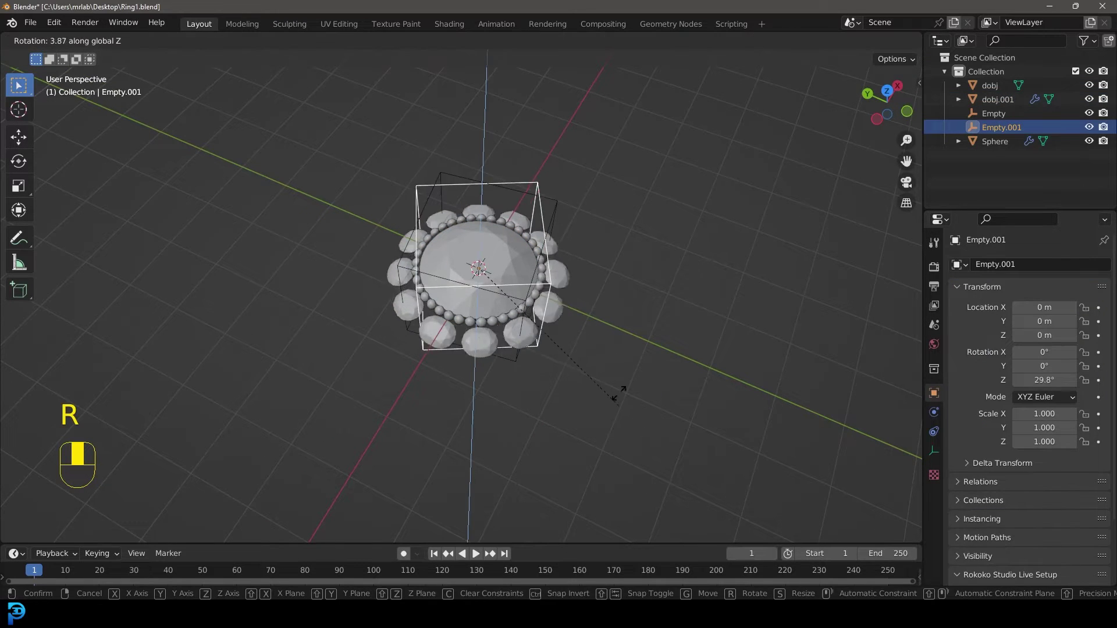
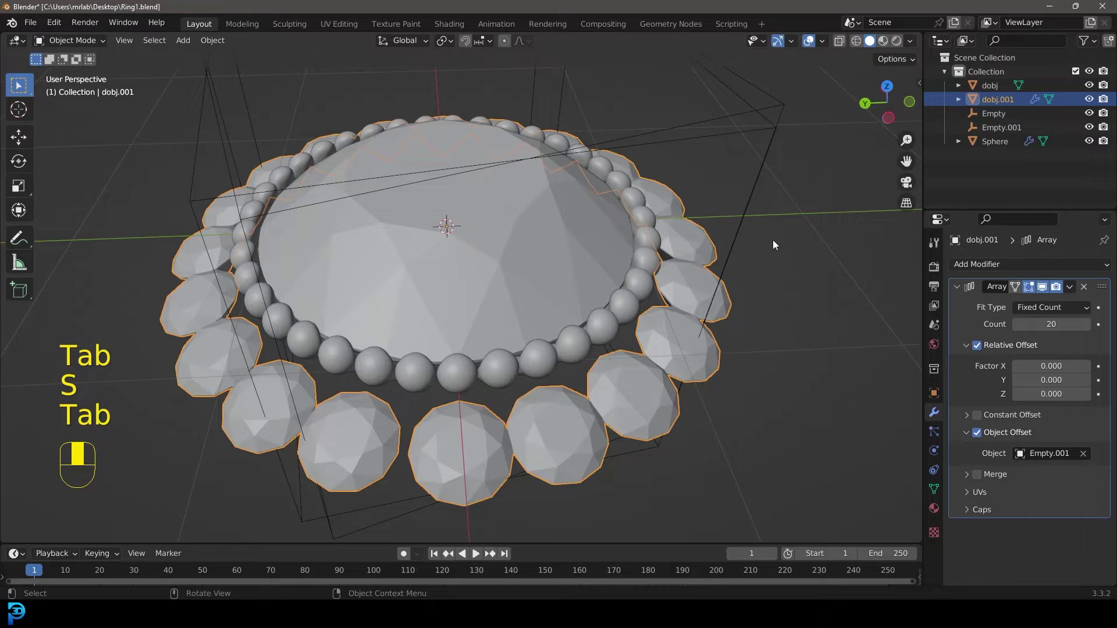
key(r)
click(267, 145)
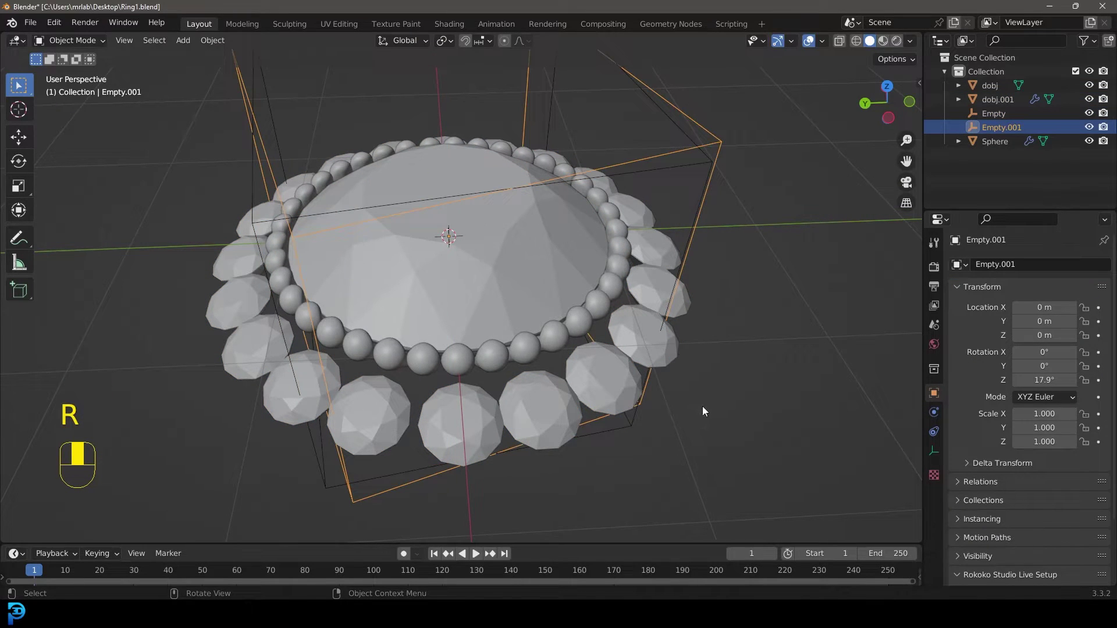
key(r)
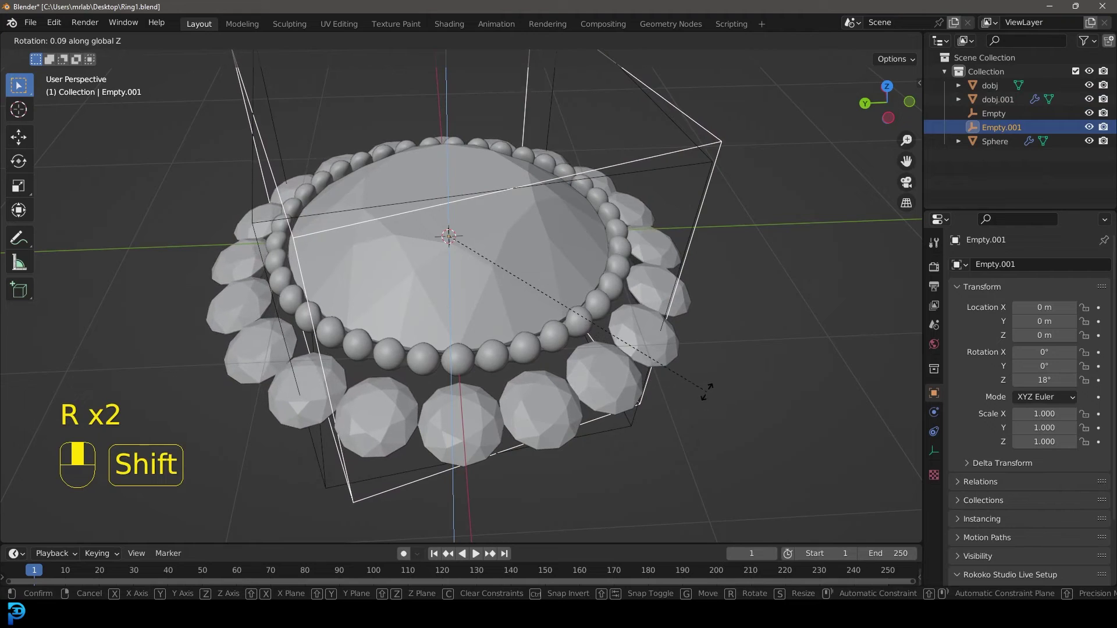
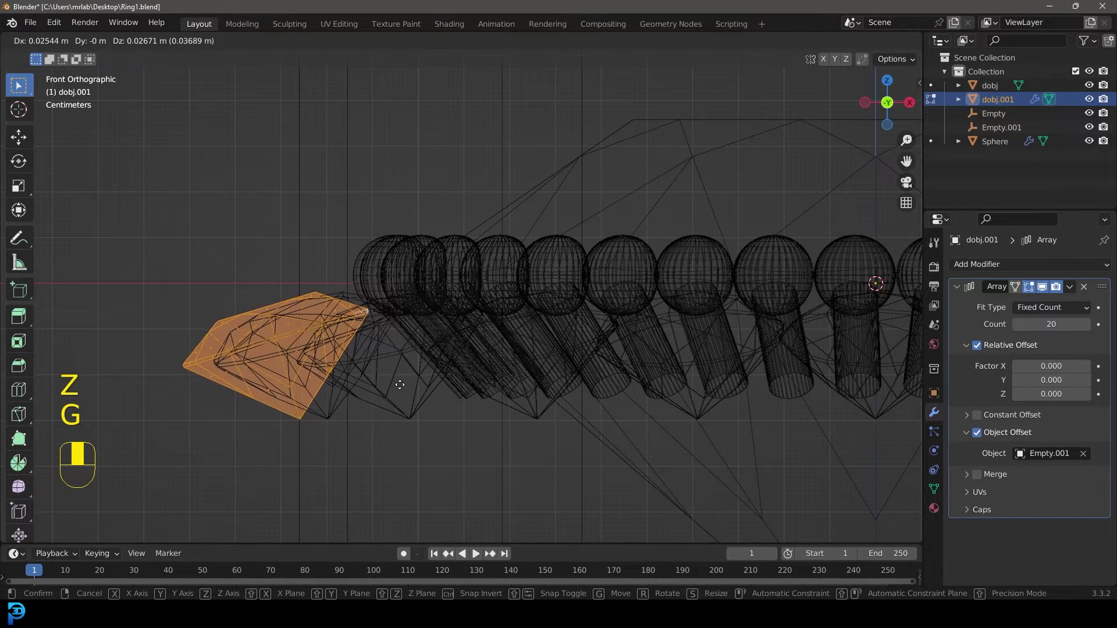
Step: In dobj.001's mesh, shrink the prong and set it against the gem's edge
key(z)
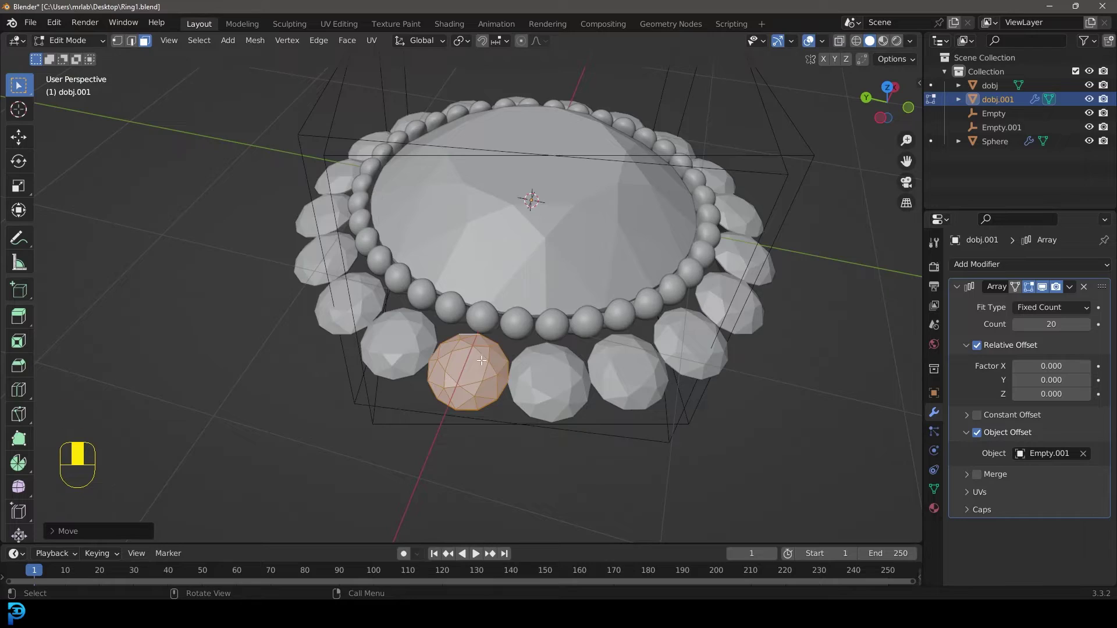
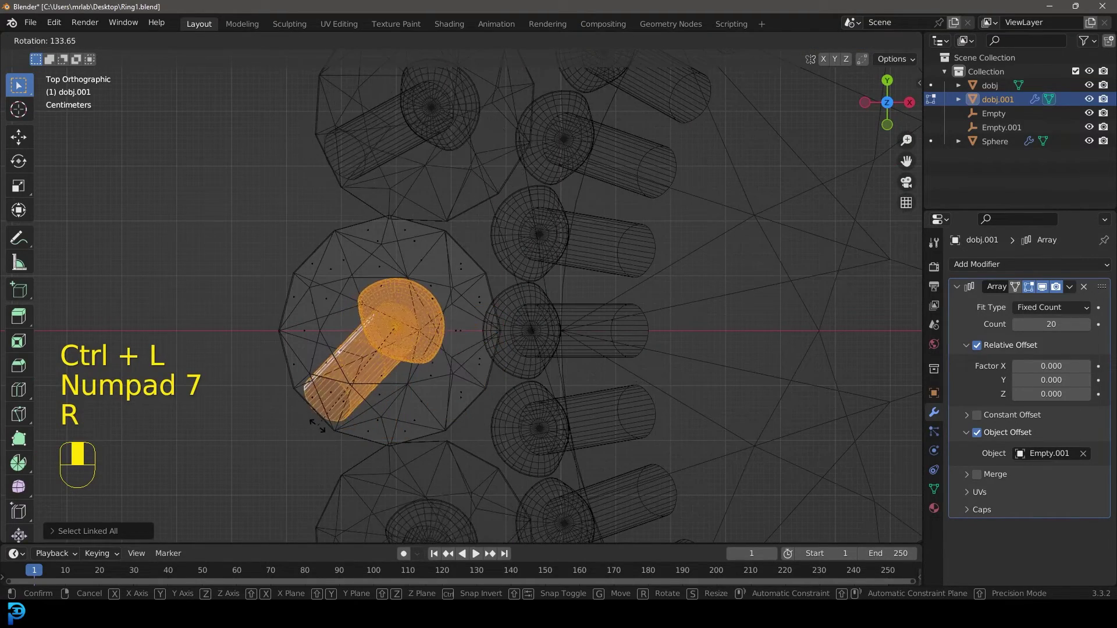
key(s)
key(g)
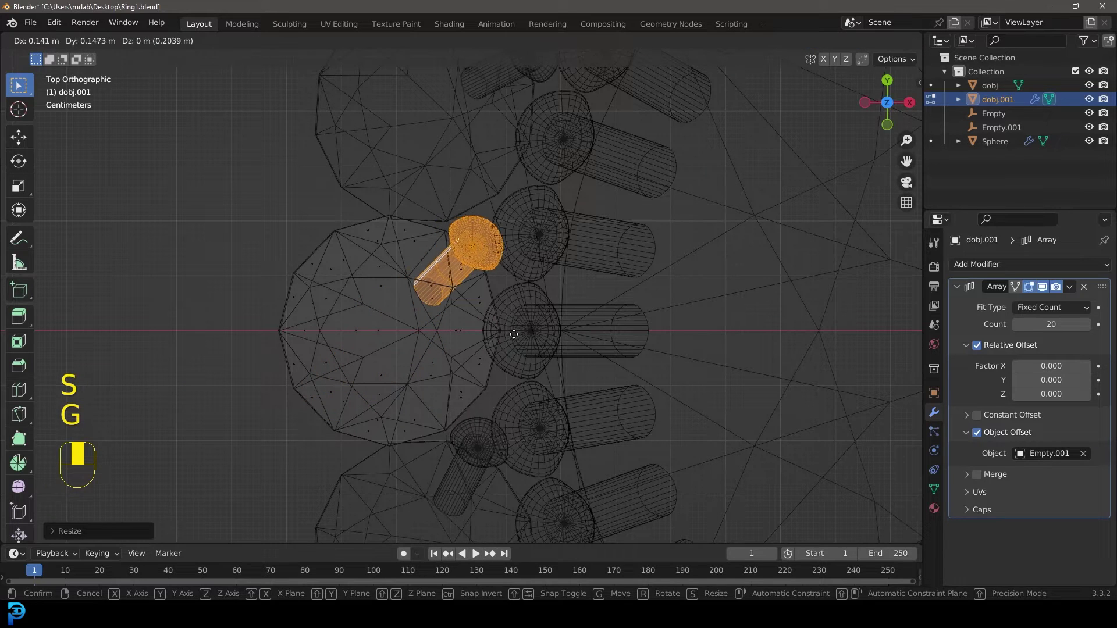
key(s)
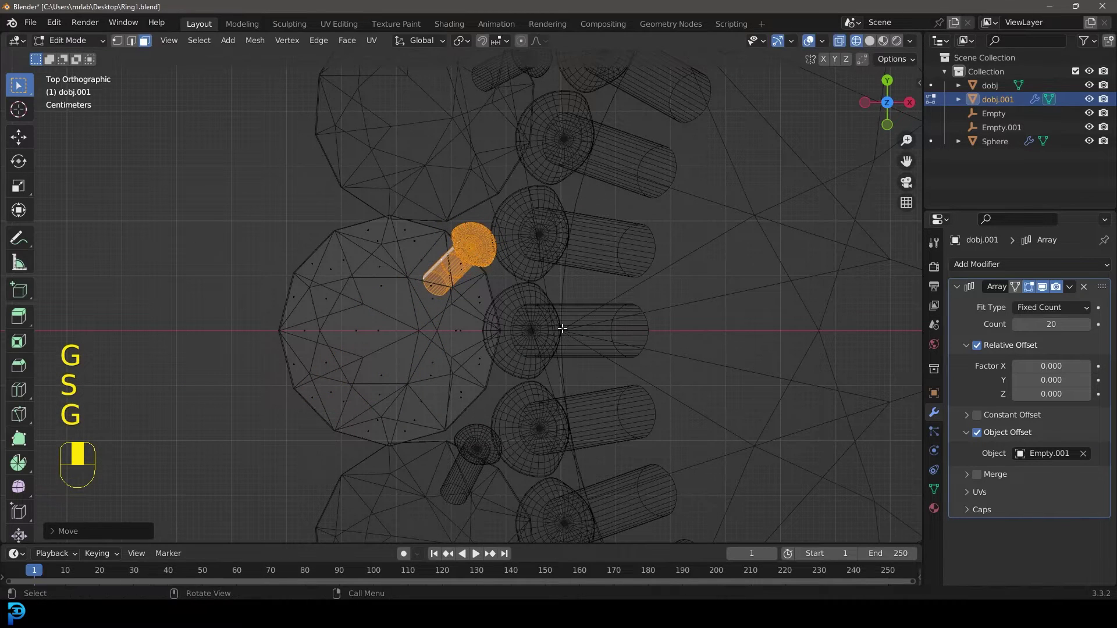
Step: Duplicate the prong, turn it and place the copy beside the gem, checking in perspective
key(g)
key(shift+d)
key(r)
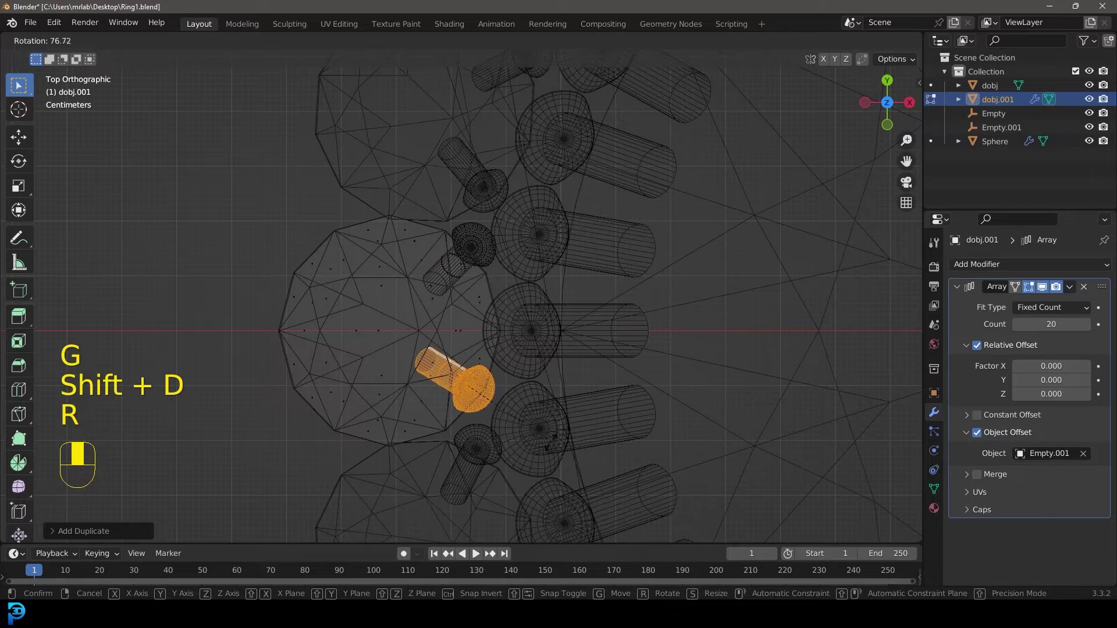
key(g)
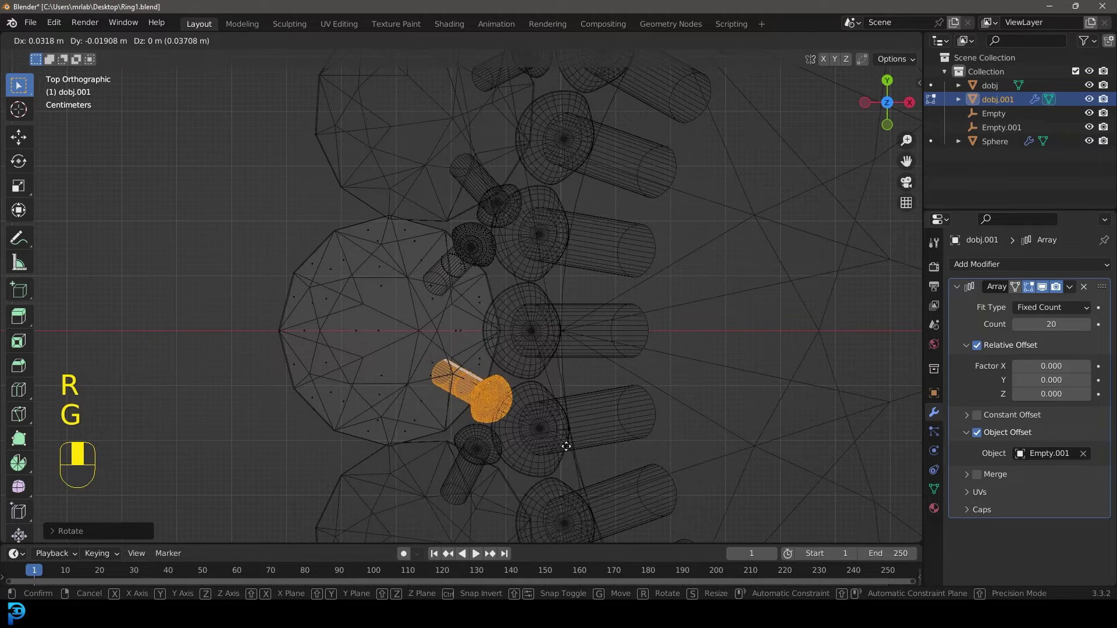
key(z)
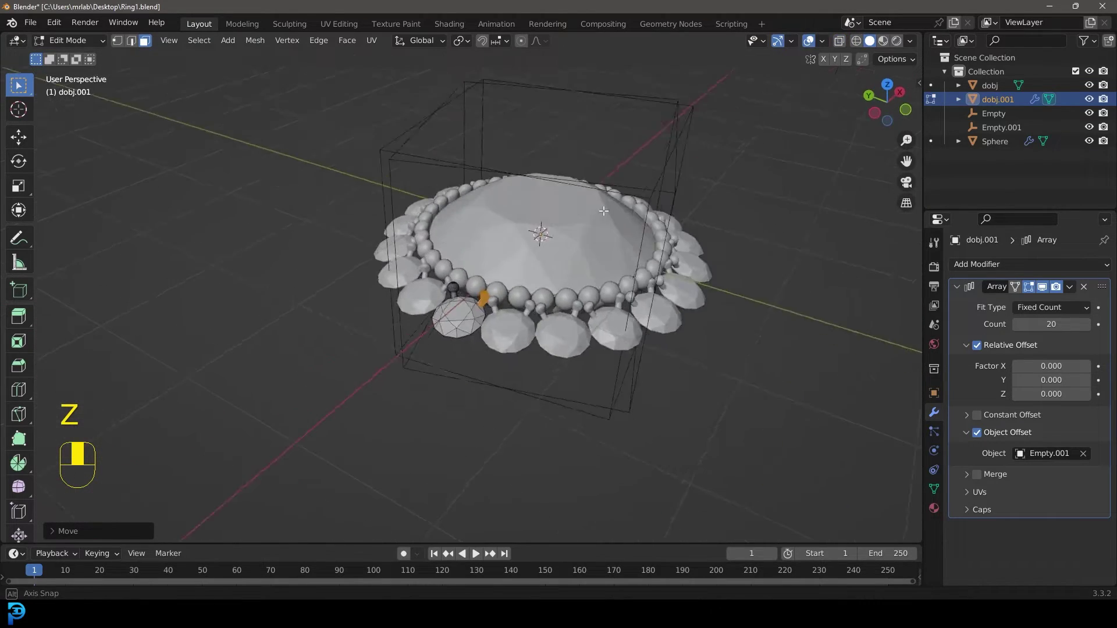
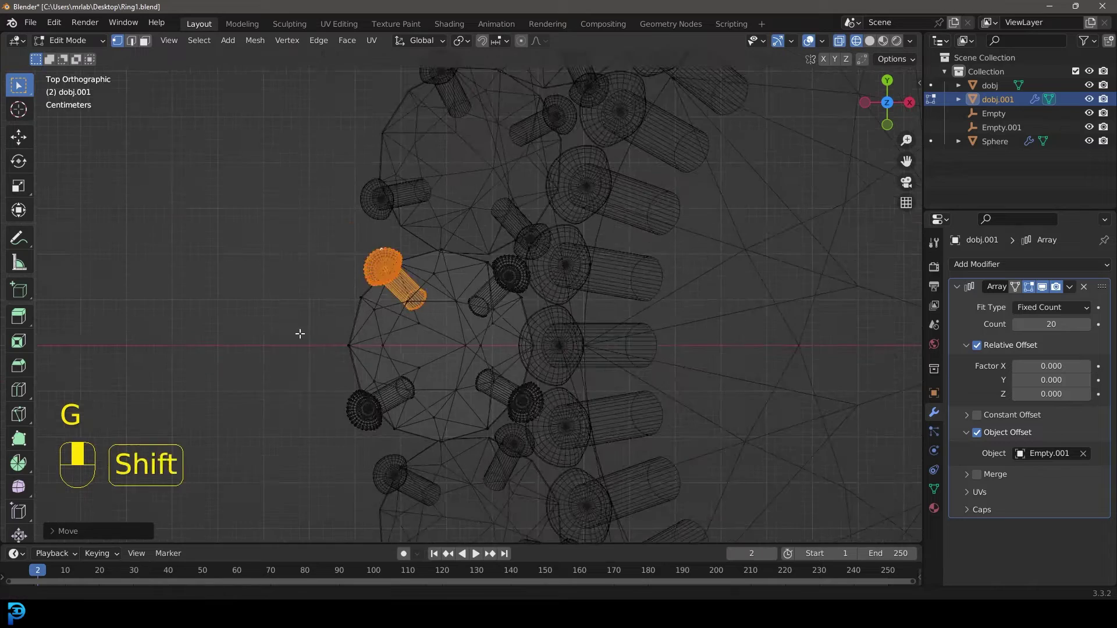
Step: Select the remaining prong's stem, move and rotate it along the gem edge, and check in solid shading
drag(307, 360, 389, 316)
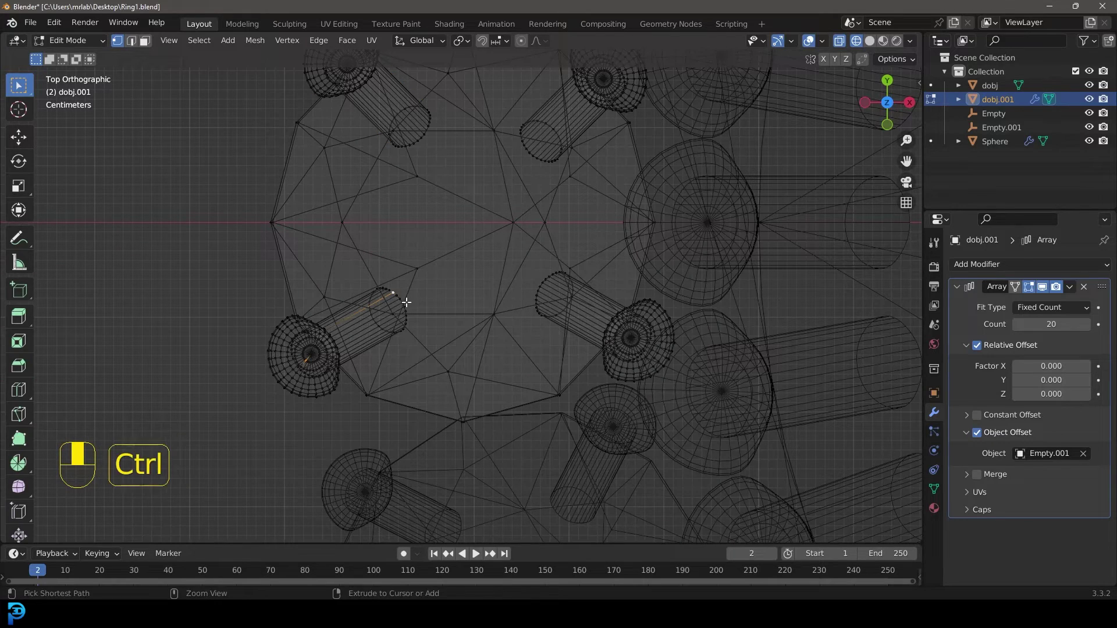
key(ctrl+l)
key(g)
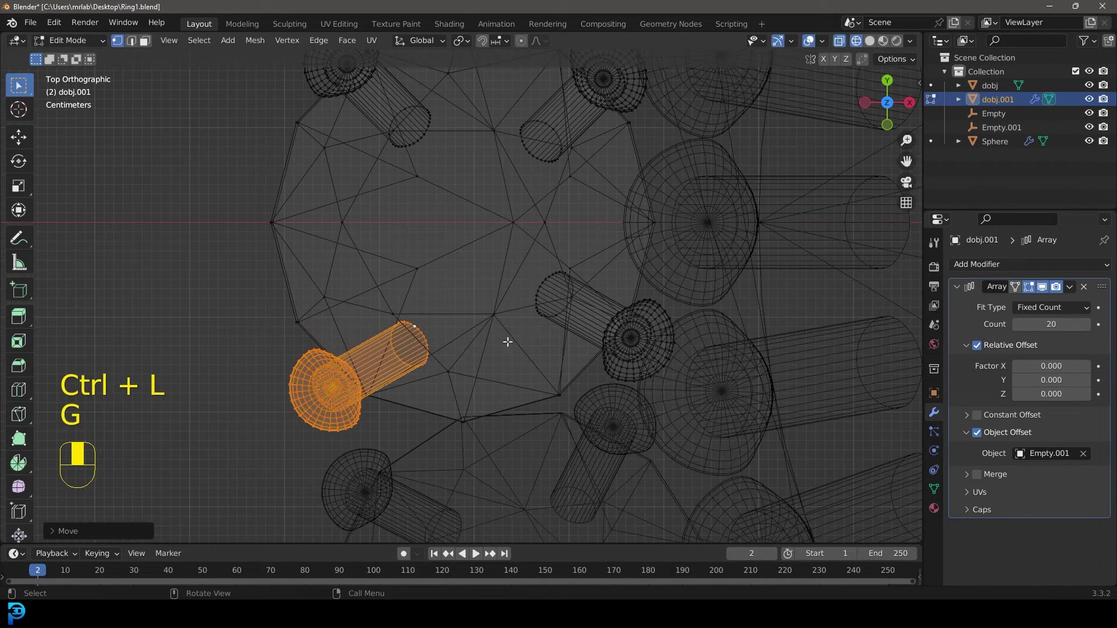
key(r)
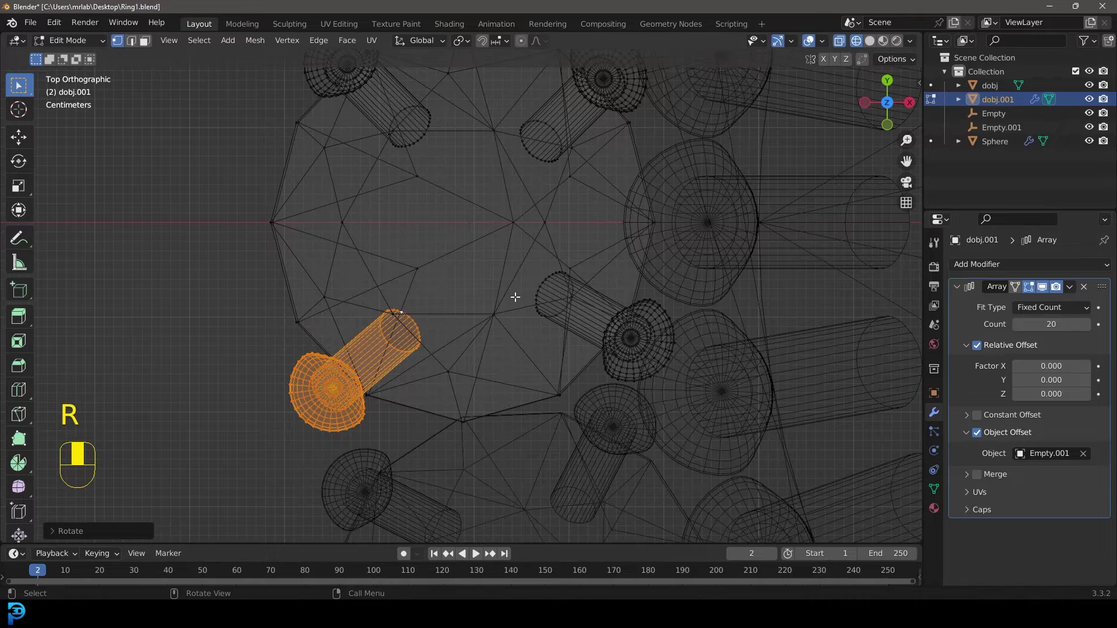
key(g)
key(z)
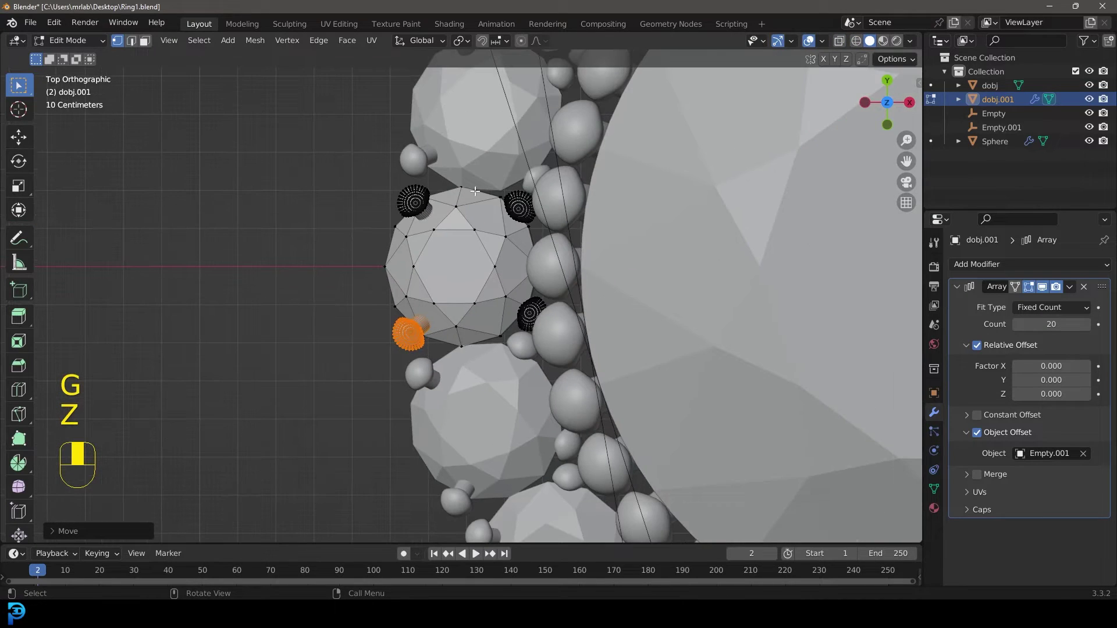
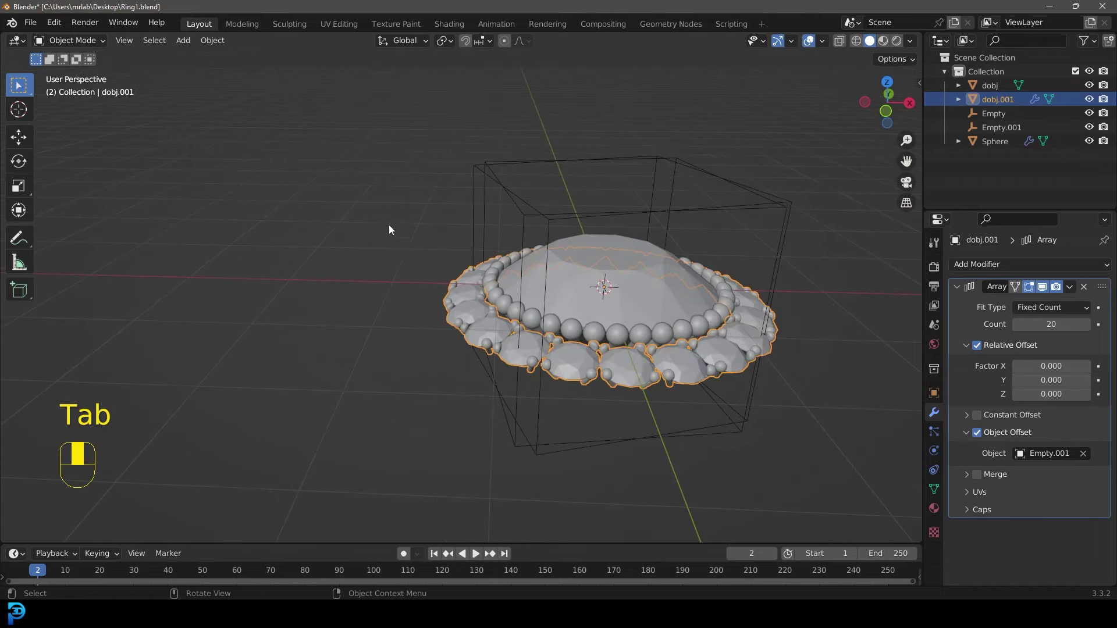
Step: From front view, add a circle mesh at the ring's base
key(KP_1)
drag(469, 252, 471, 283)
click(470, 285)
key(shift+a)
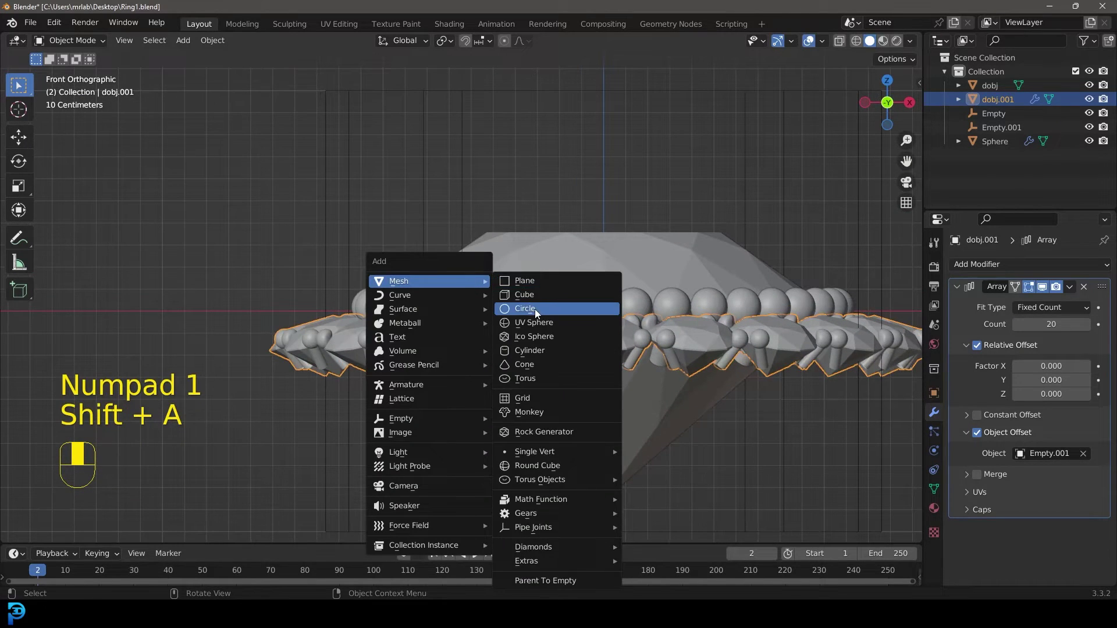
key(z)
Step: Scale the circle to span the halo and lower it beneath the bottom edge
key(Tab)
key(s)
key(g)
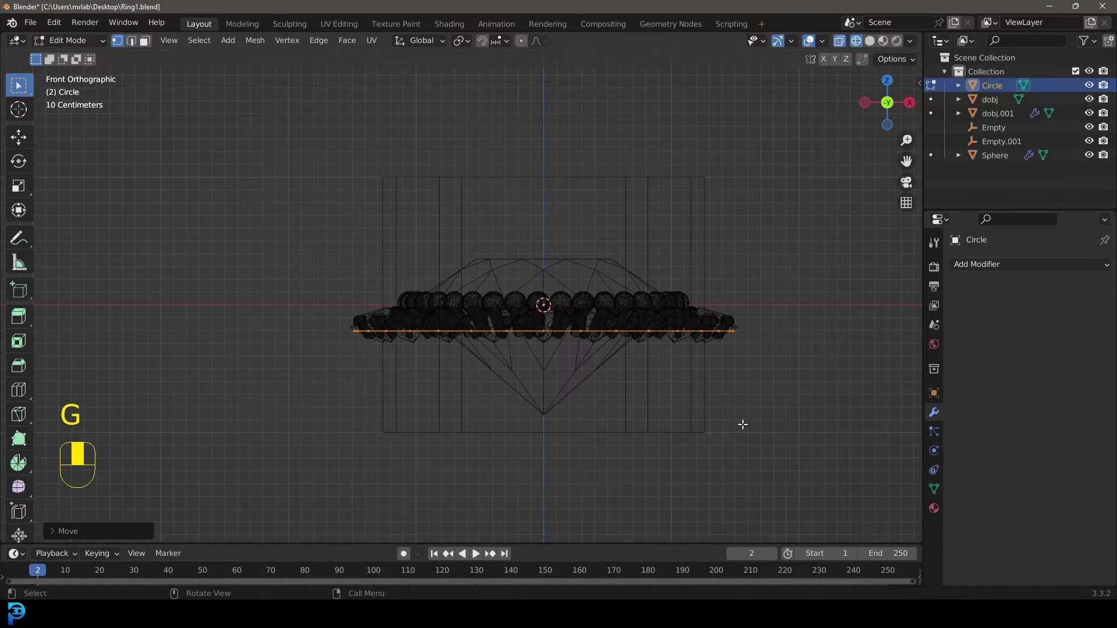
key(z)
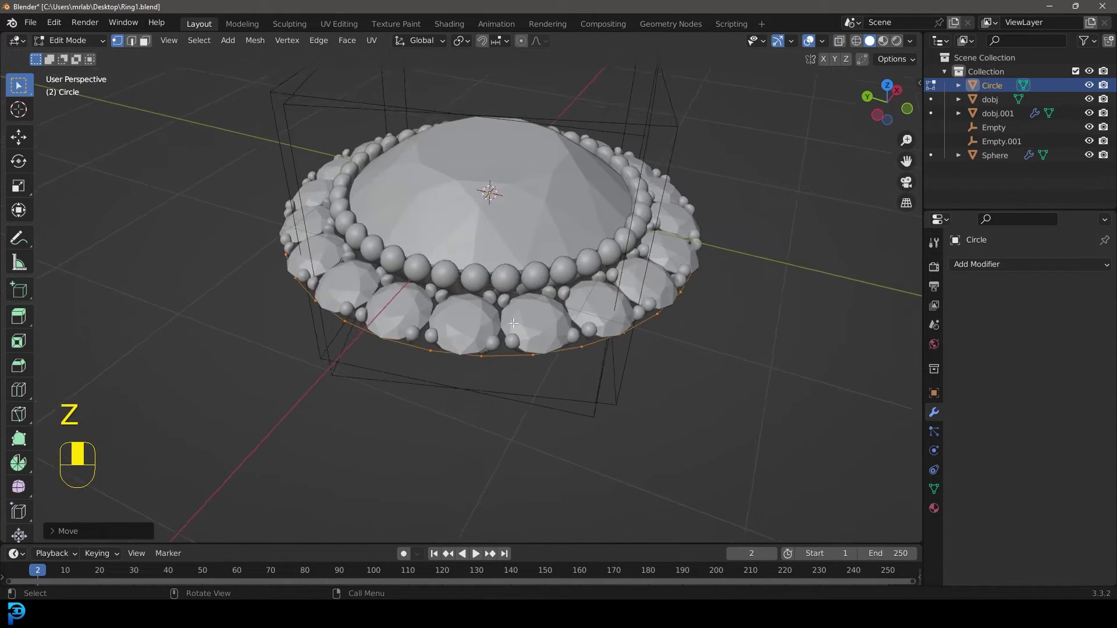
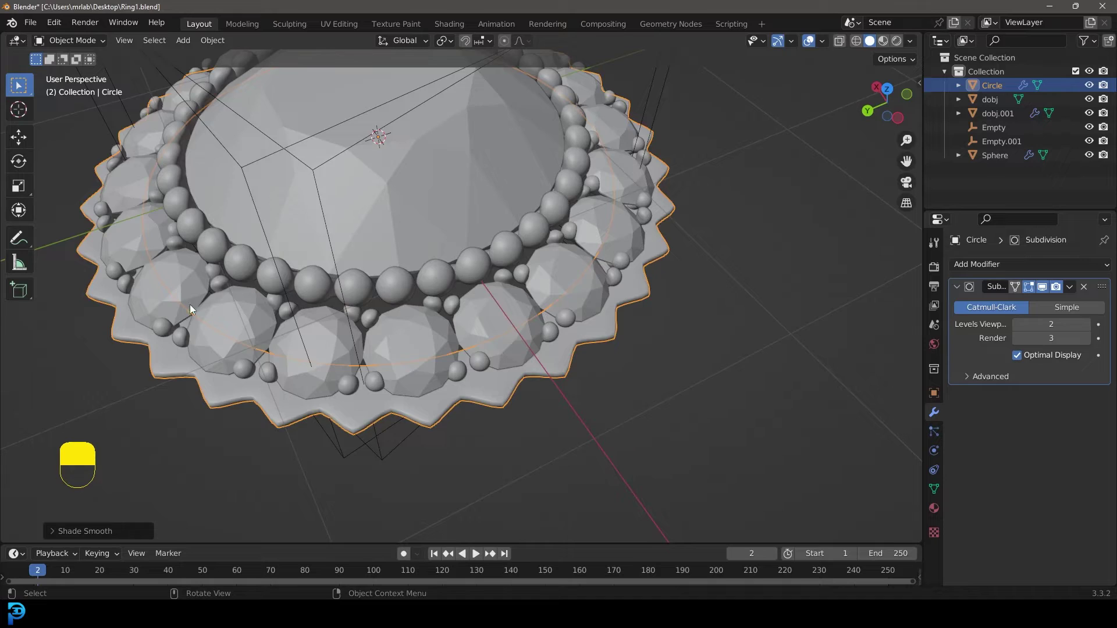
Step: View the scalloped base plate from the front in orthographic view
key(KP_1)
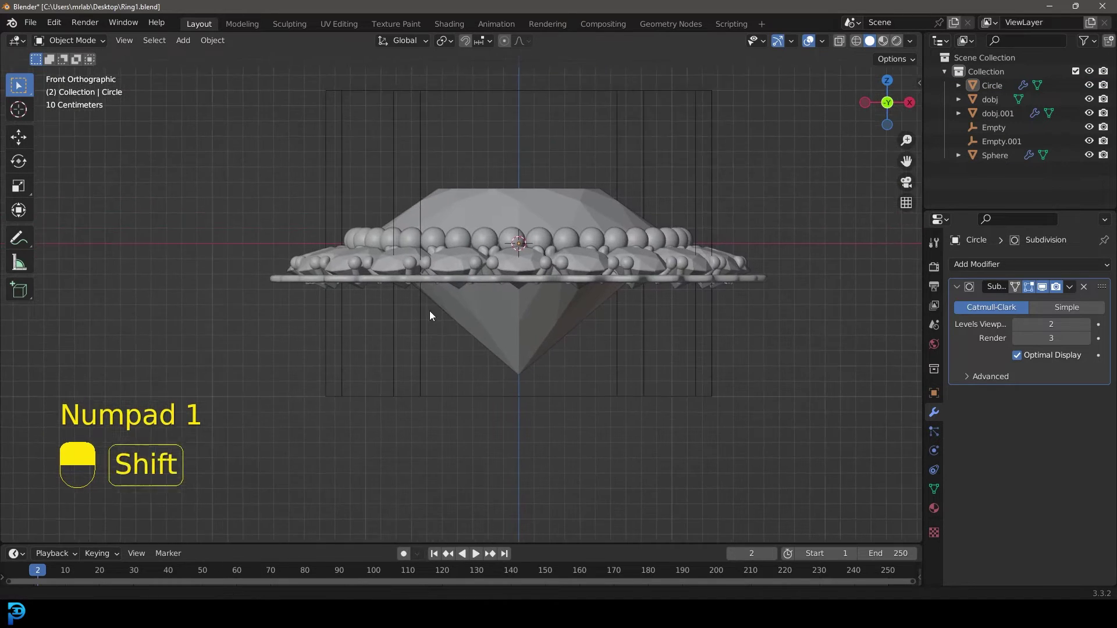
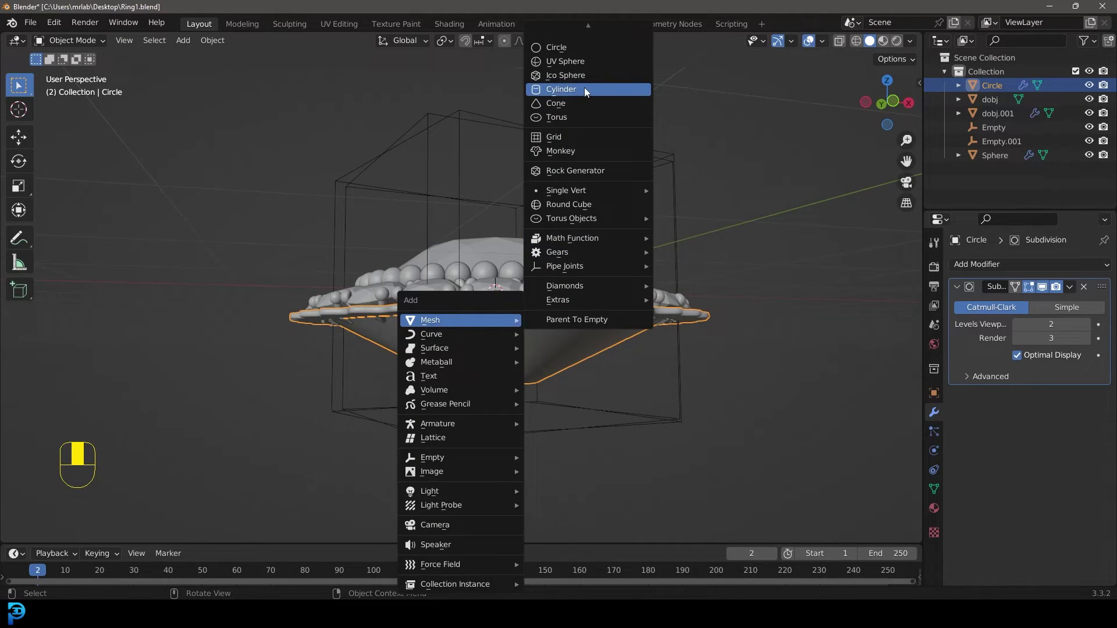
Step: Shrink the new cylinder, move it below the halo and narrow it
key(s)
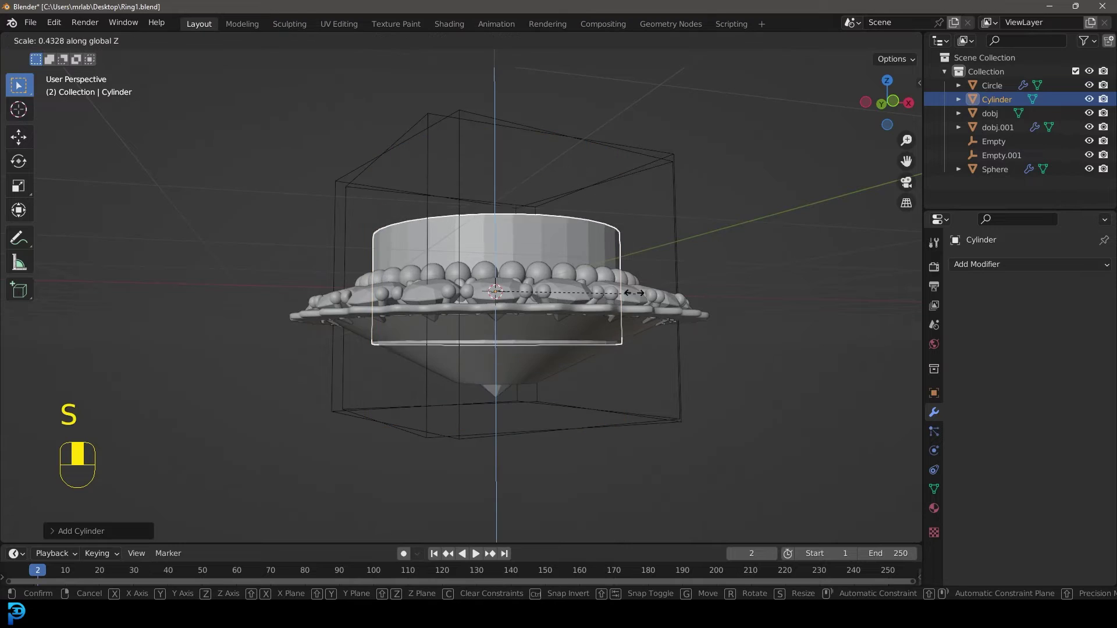
key(g)
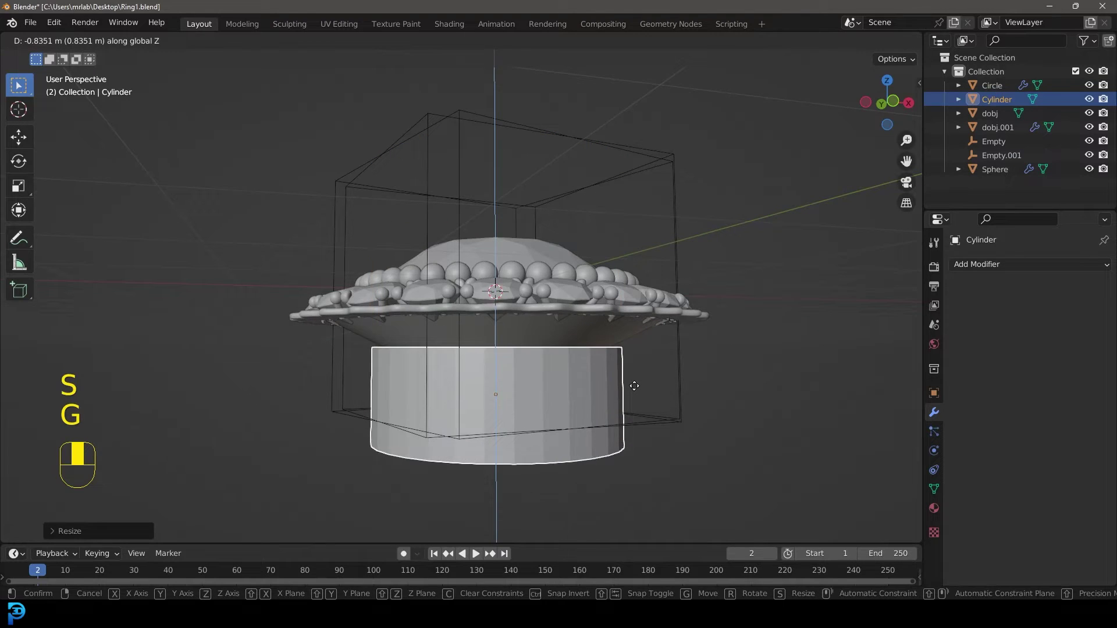
key(s)
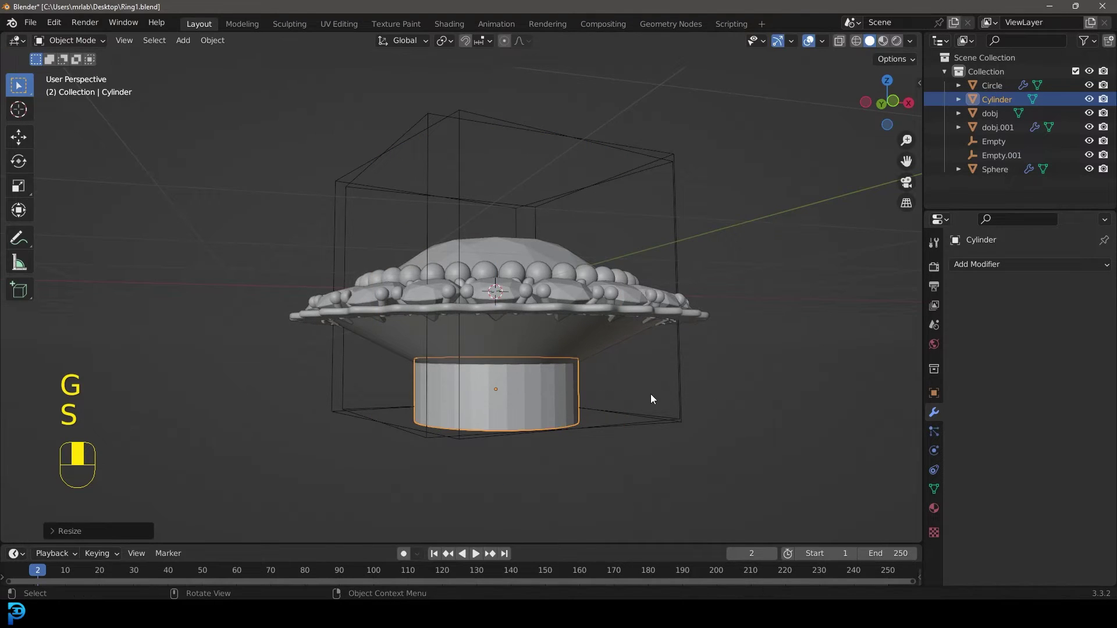
Step: From the front, raise the cylinder against the plate and flatten it vertically
key(KP_1)
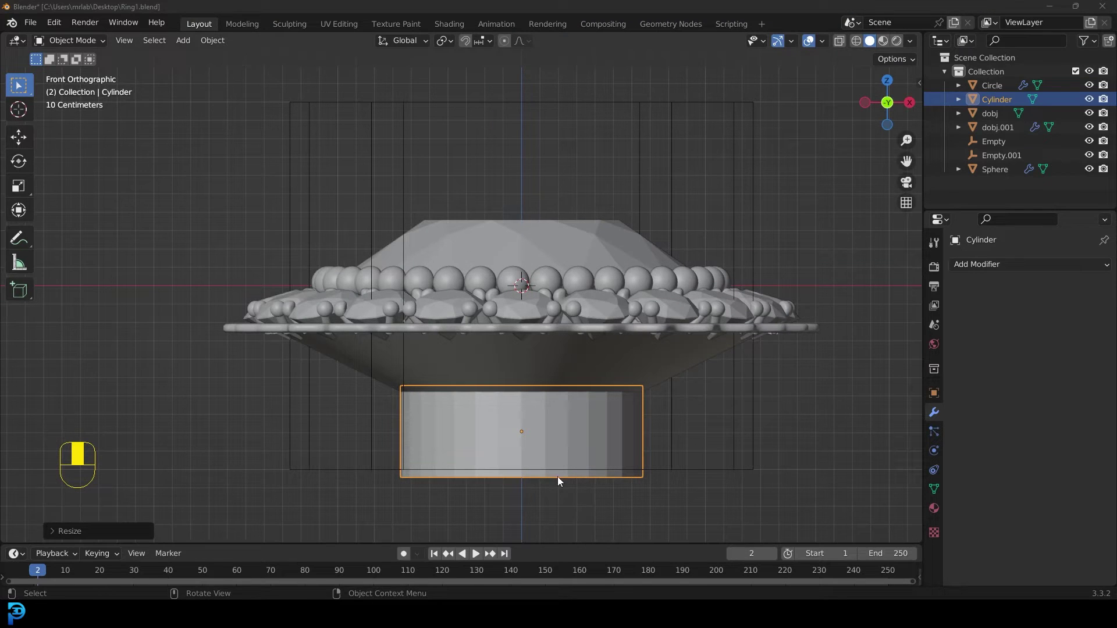
key(g)
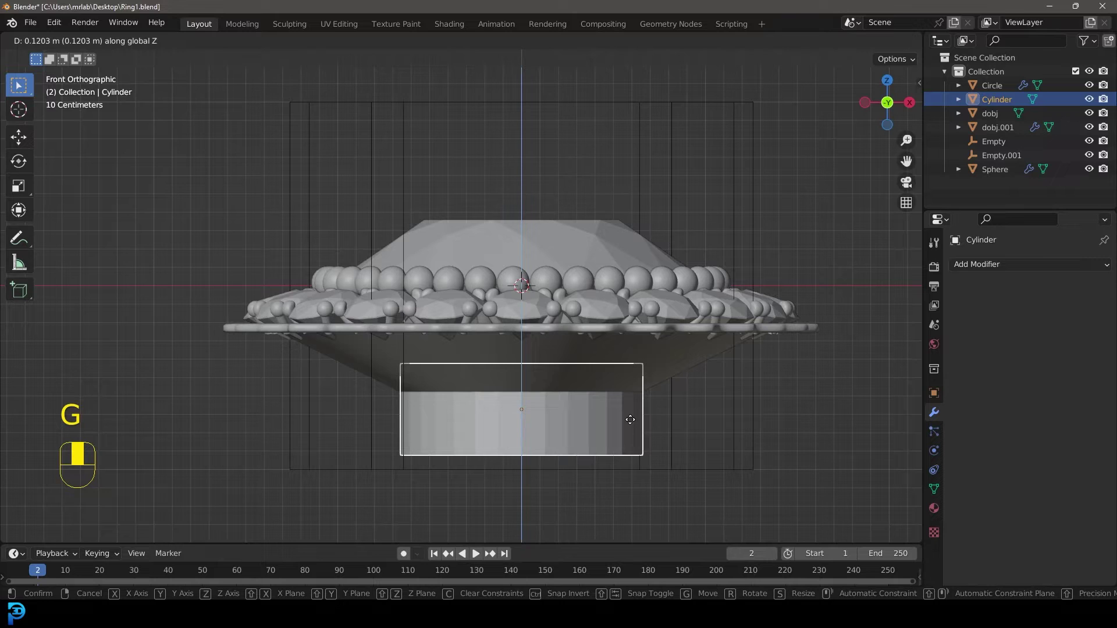
key(s)
key(alt+a)
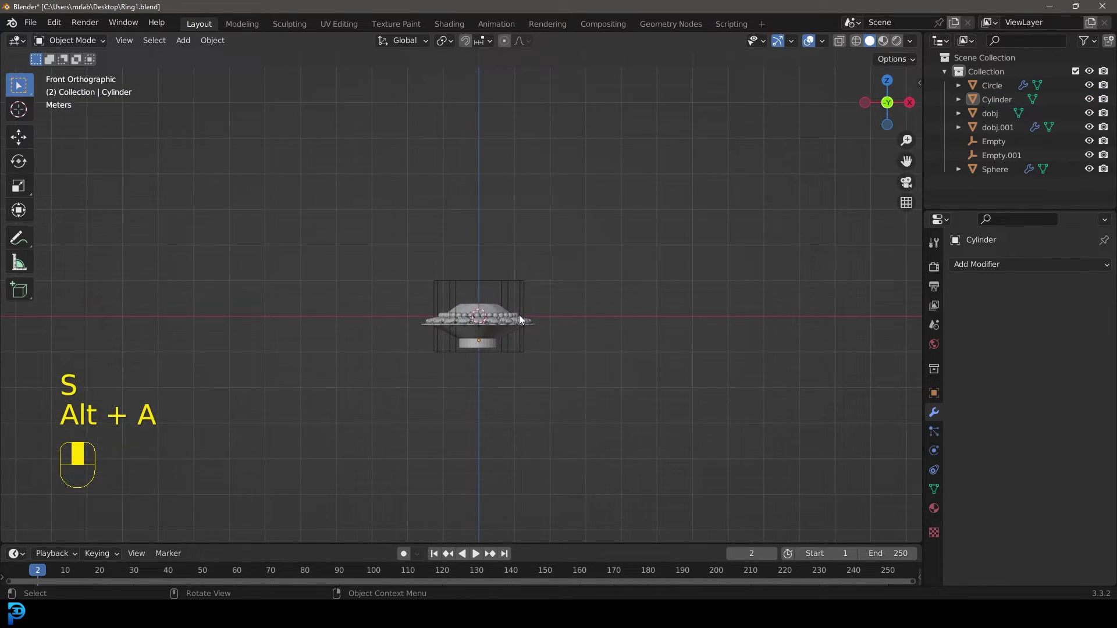
Step: Add a circle, stand it upright facing front and enlarge it to finger size below the halo
key(shift+a)
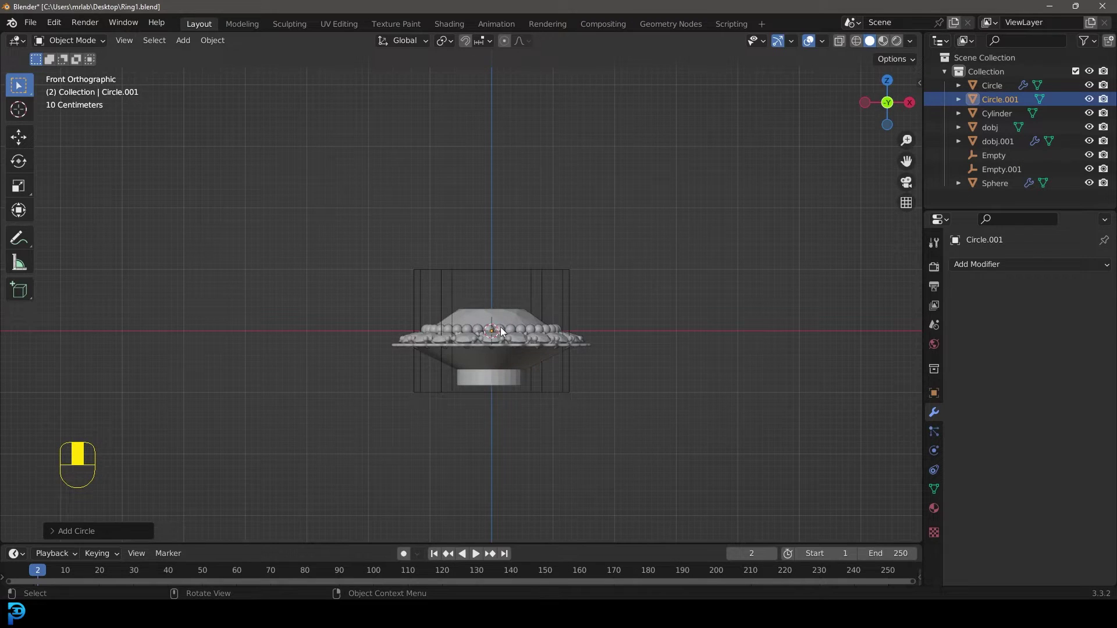
key(g)
drag(500, 326, 564, 470)
key(r)
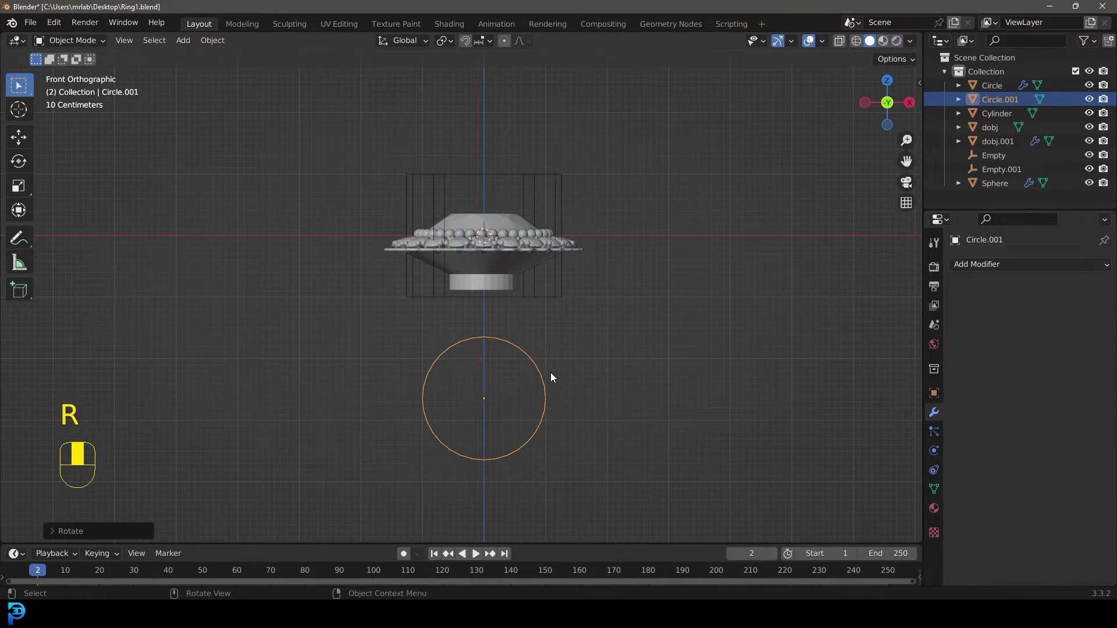
key(Tab)
key(s)
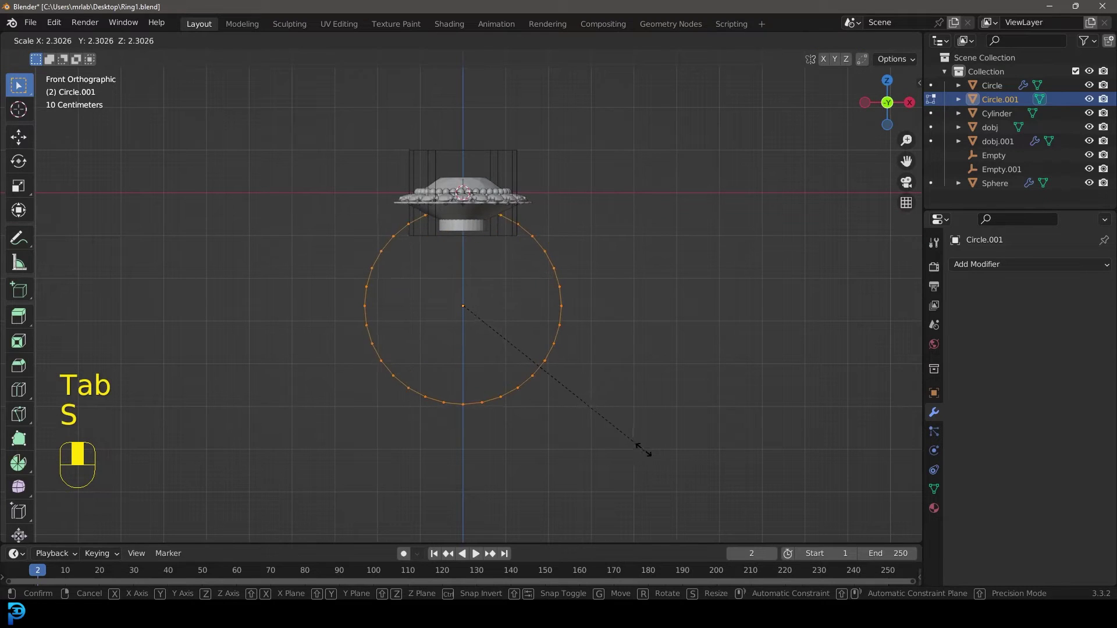
Step: Extrude the circle's edge loop and scale it inward to form the flat band outline
key(g)
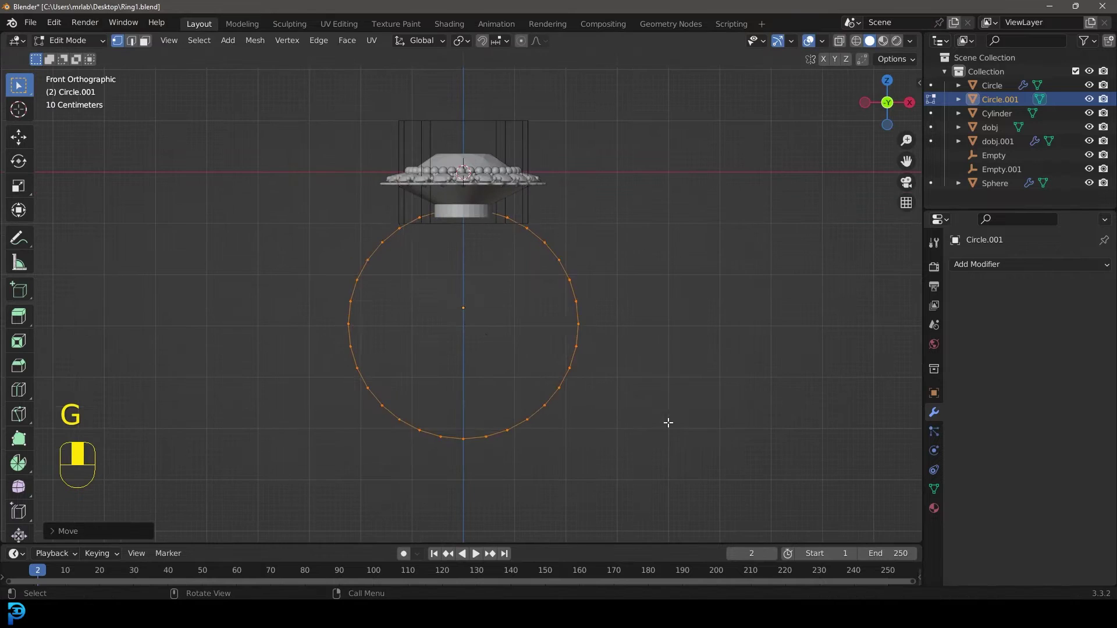
key(s)
key(g)
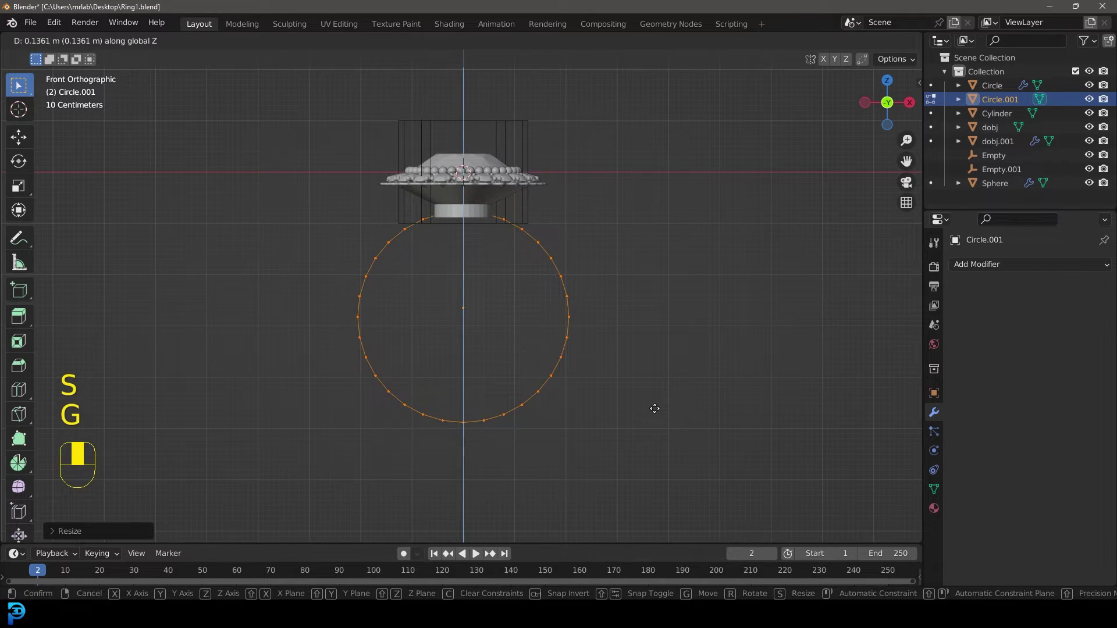
key(e)
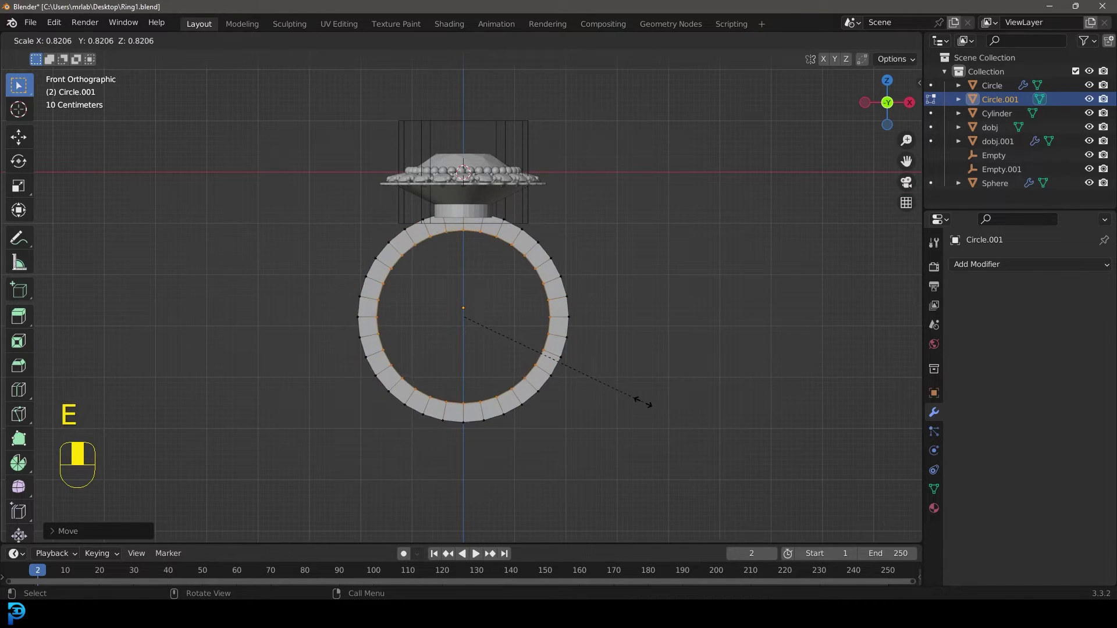
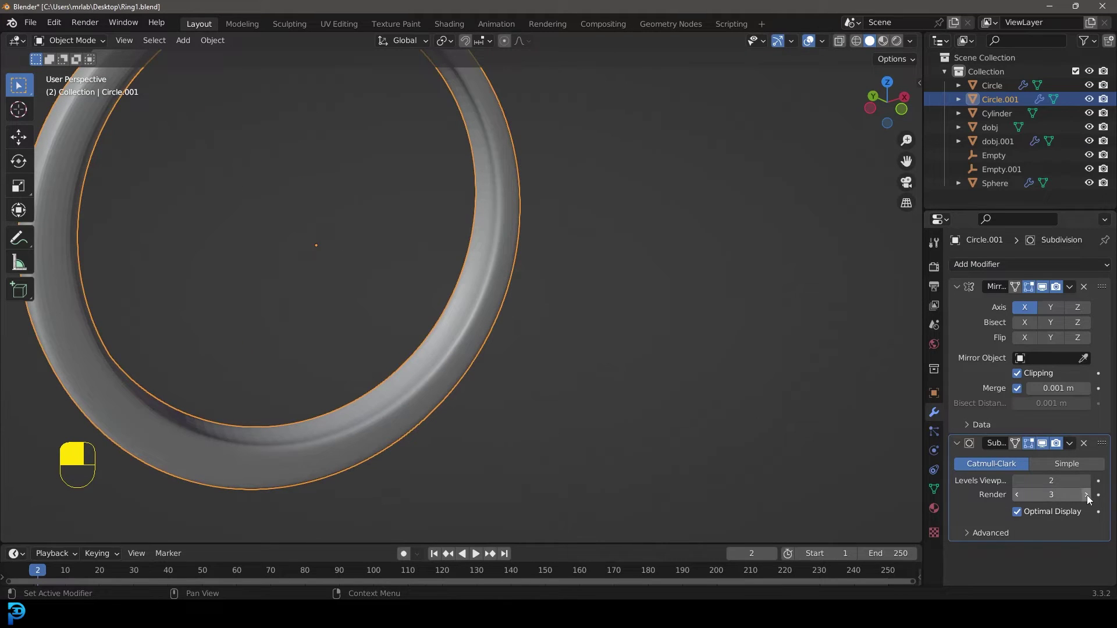
Step: Inspect the smoothed band and start editing the cylinder under the setting
drag(489, 277, 422, 189)
drag(489, 277, 478, 129)
key(alt+a)
right_click(478, 129)
drag(464, 112, 455, 214)
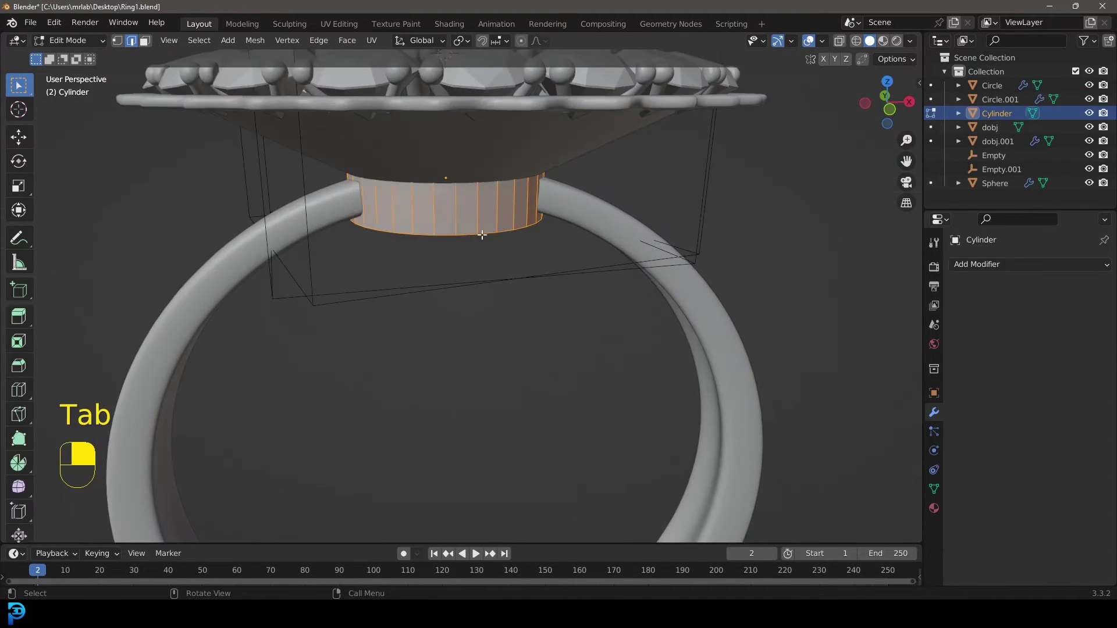
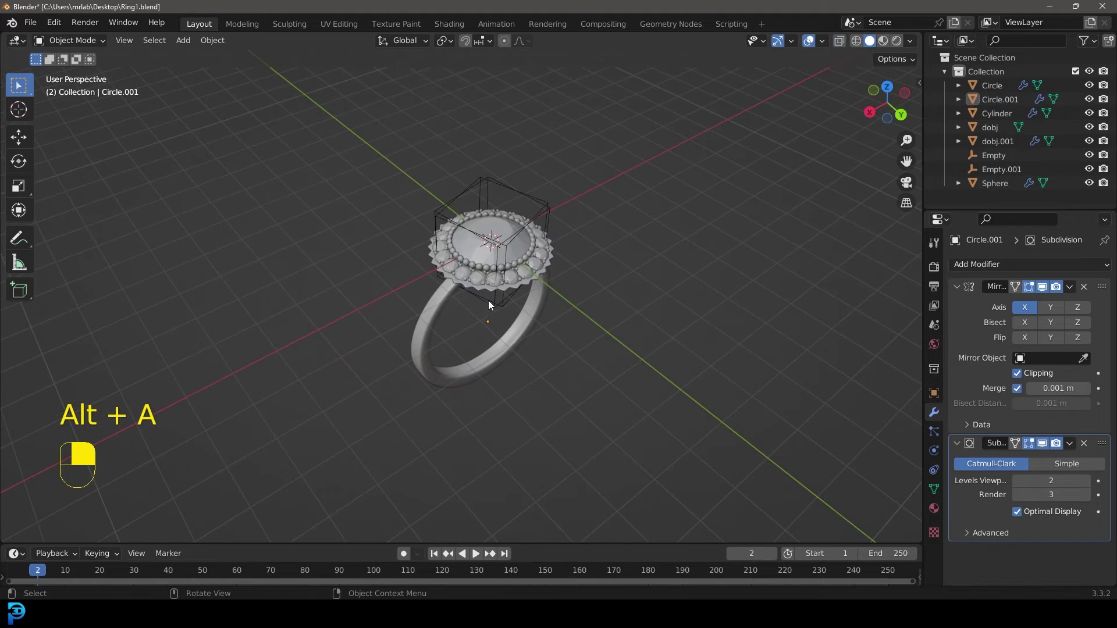
Step: Select every ring part and add a cube-shaped empty at the ring's bottom
key(KP_1)
key(a)
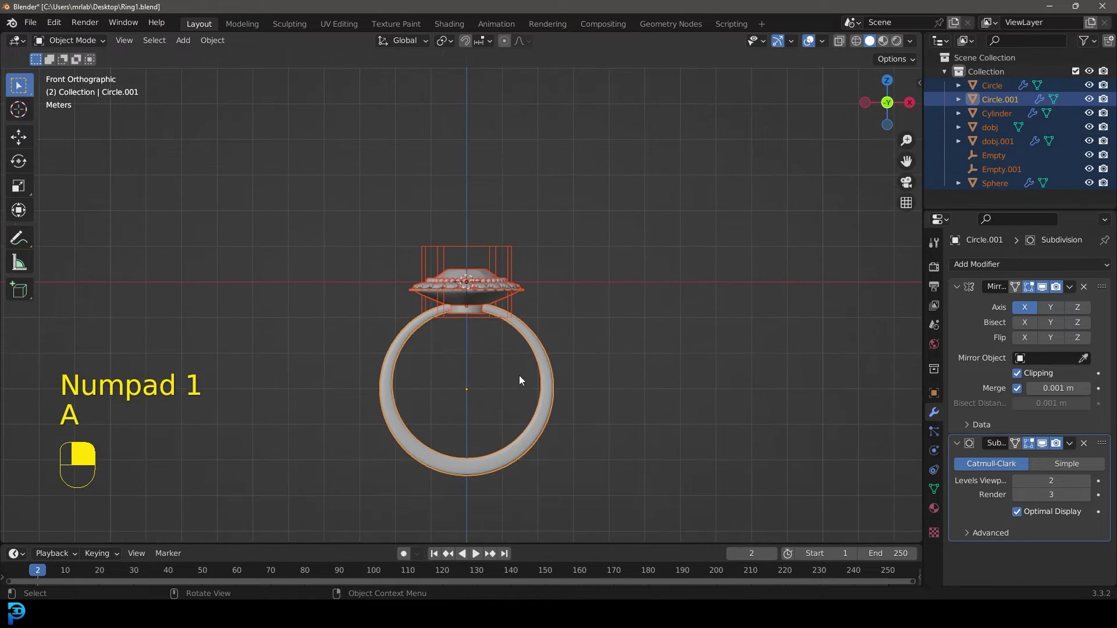
key(g)
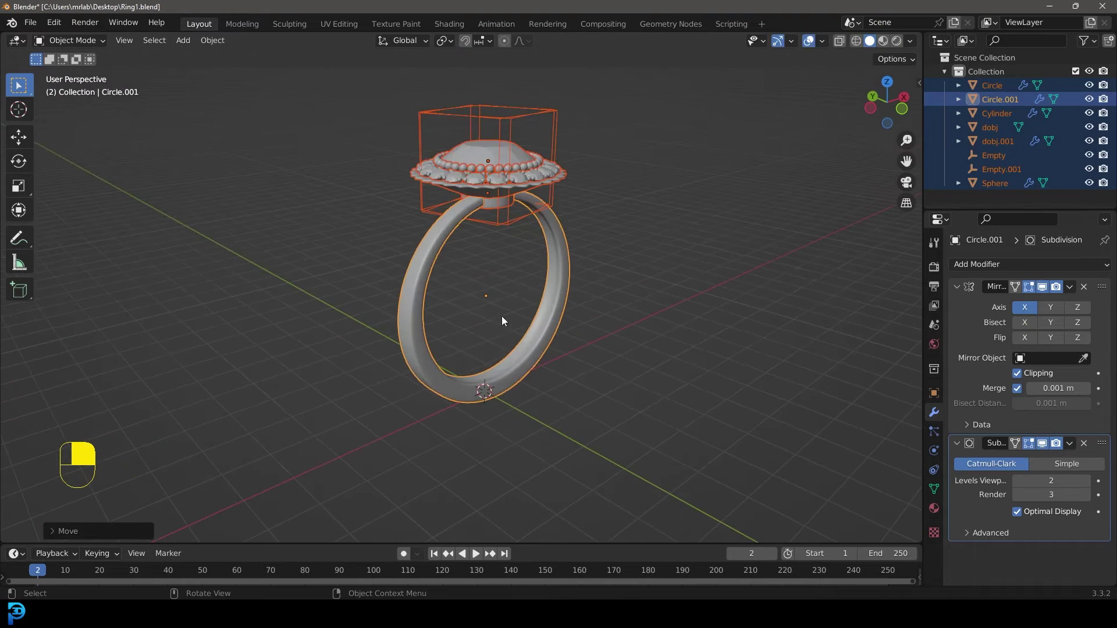
key(shift+a)
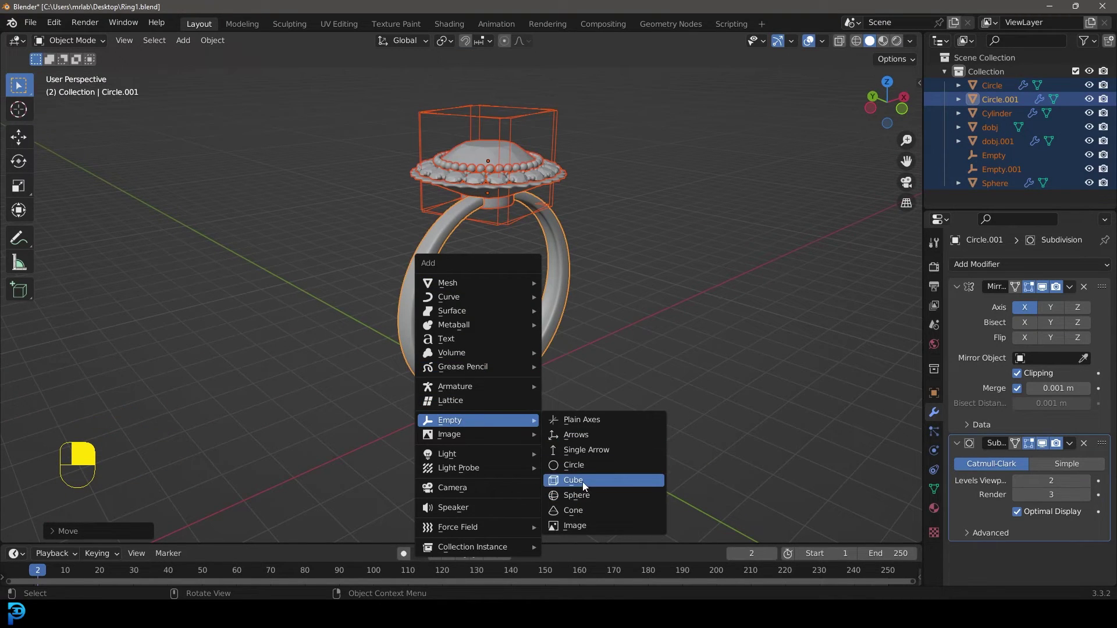
drag(534, 146, 550, 376)
Step: Parent all the ring parts to the new cube empty
key(g)
drag(551, 375, 546, 375)
key(ctrl+p)
click(545, 375)
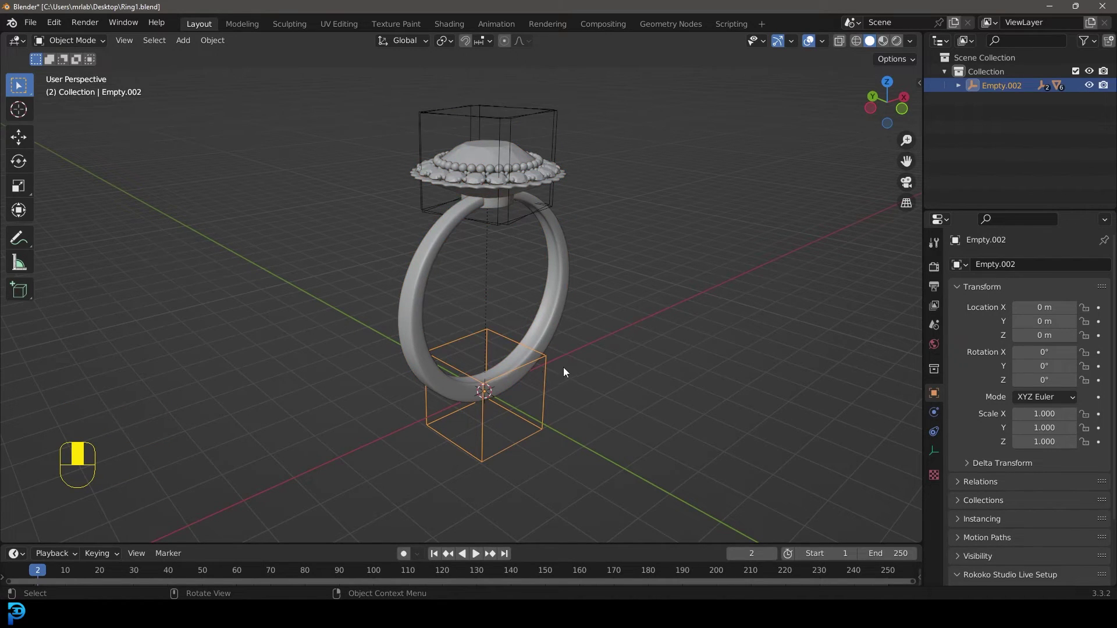
Step: Scale the parent empty down to 0.1, shrinking the whole ring
key(s)
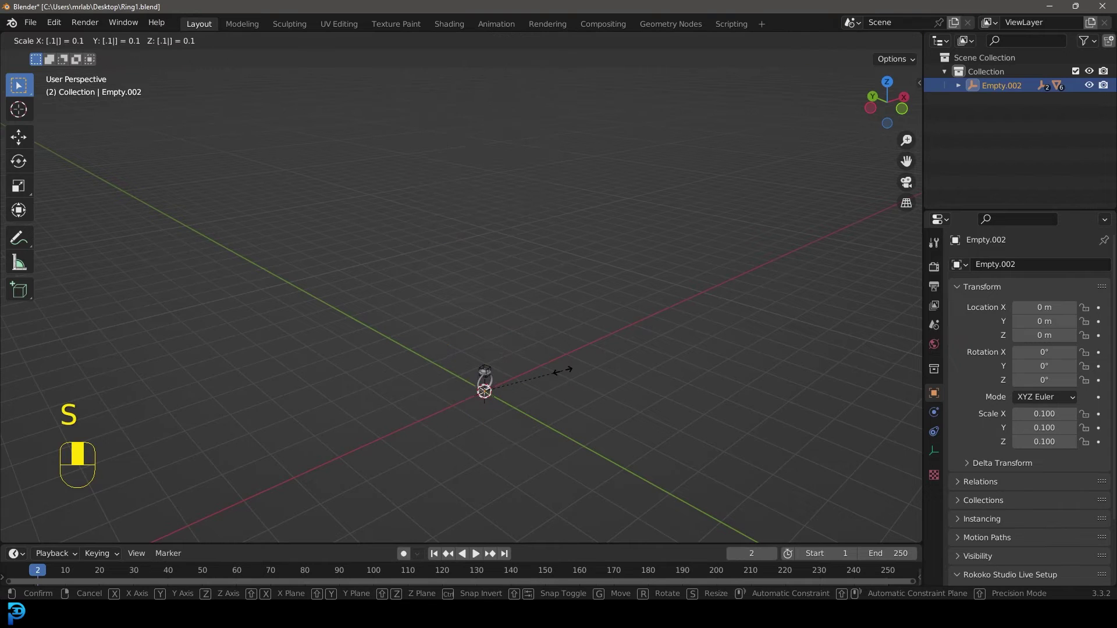
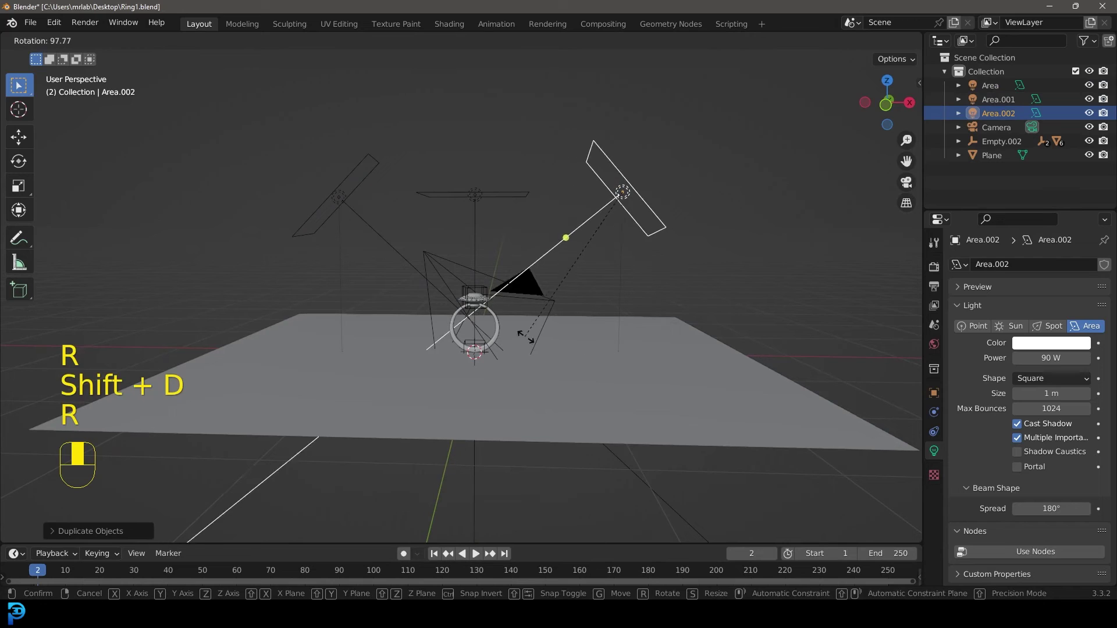
Step: Adjust the world background colour and preview the scene rendered through the camera
click(940, 346)
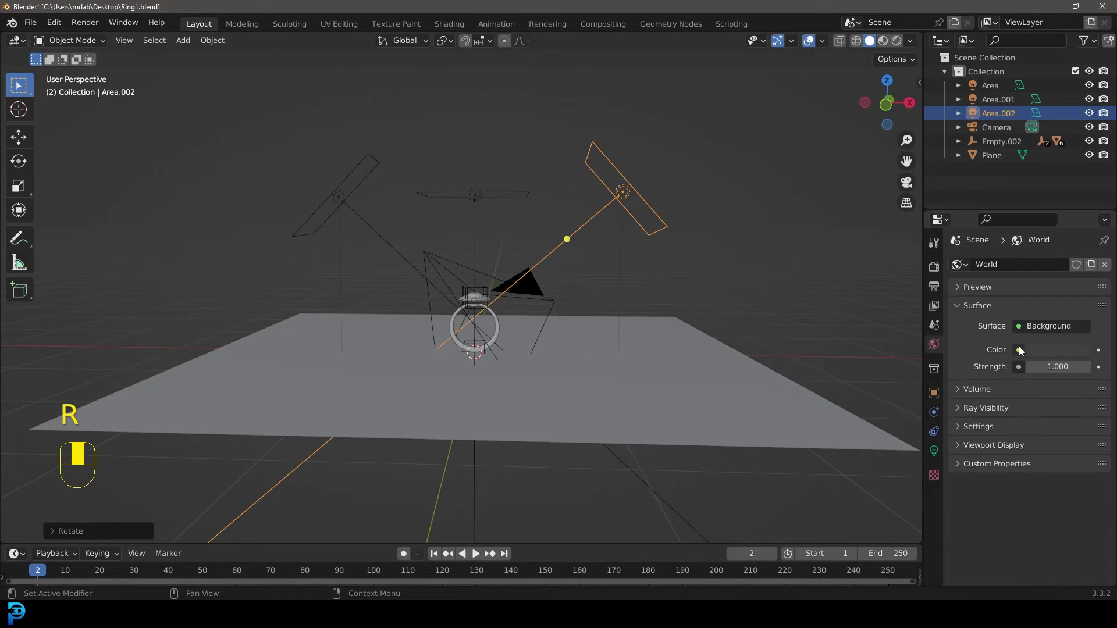
drag(1017, 353, 630, 213)
key(KP_0)
key(z)
Step: Give the floor plane a new material
drag(630, 213, 1026, 324)
drag(1026, 324, 1047, 446)
key(o)
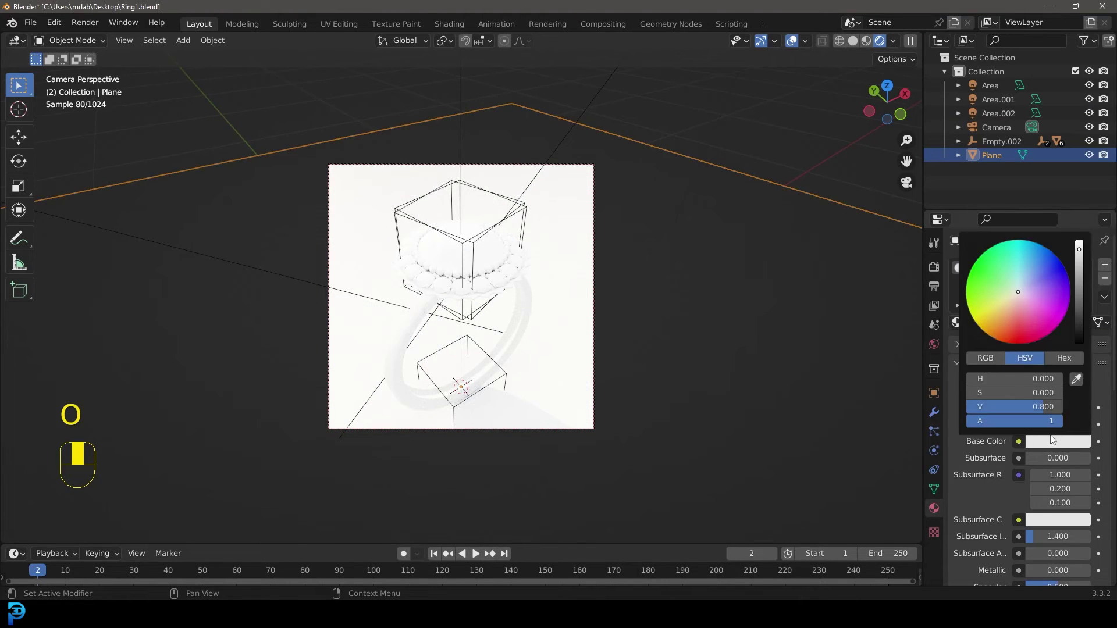
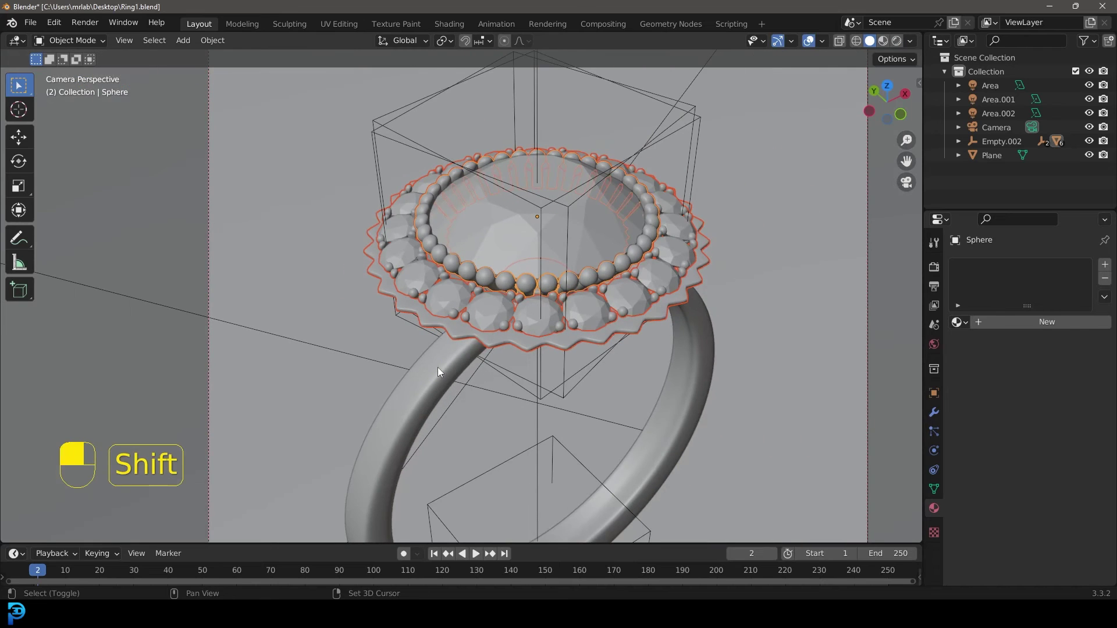
Step: Link the band's rose-gold material onto the setting parts and preview it rendered
key(ctrl+l)
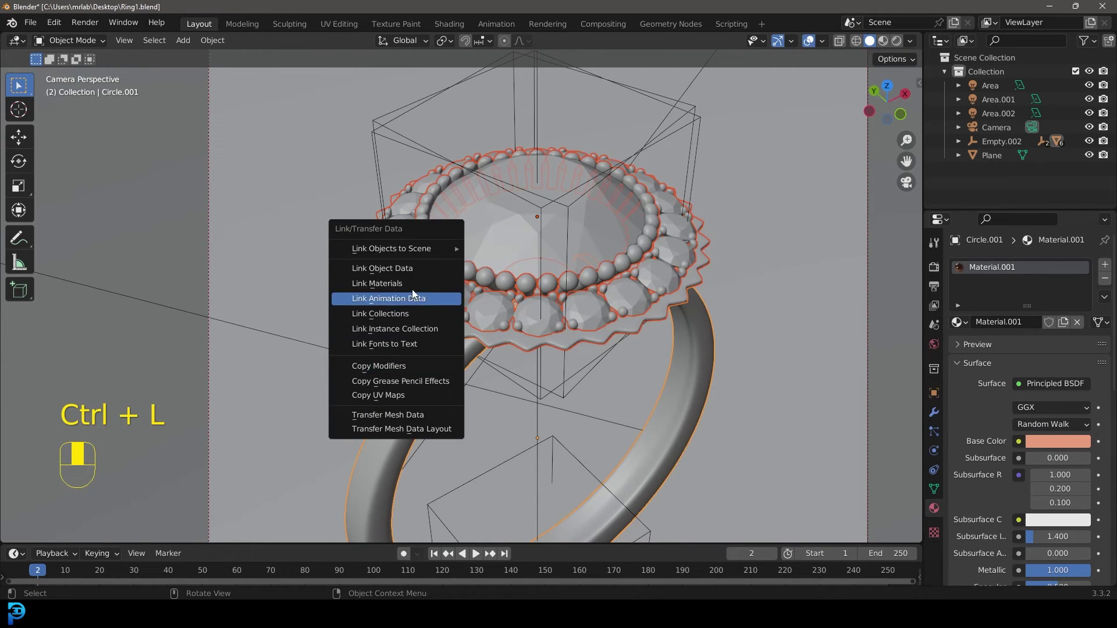
key(z)
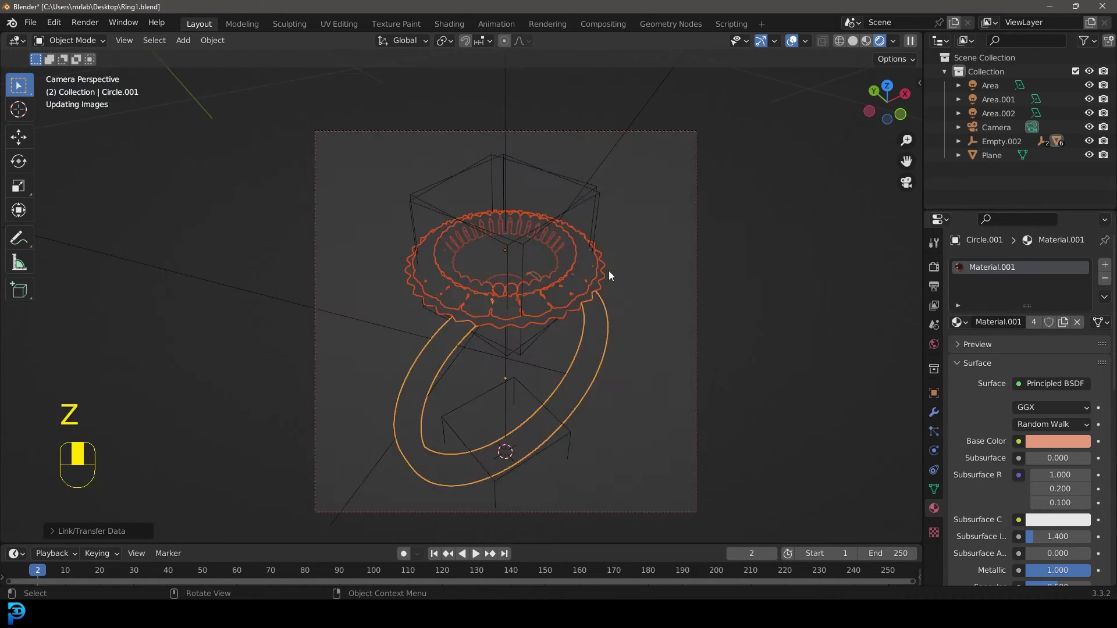
key(alt+a)
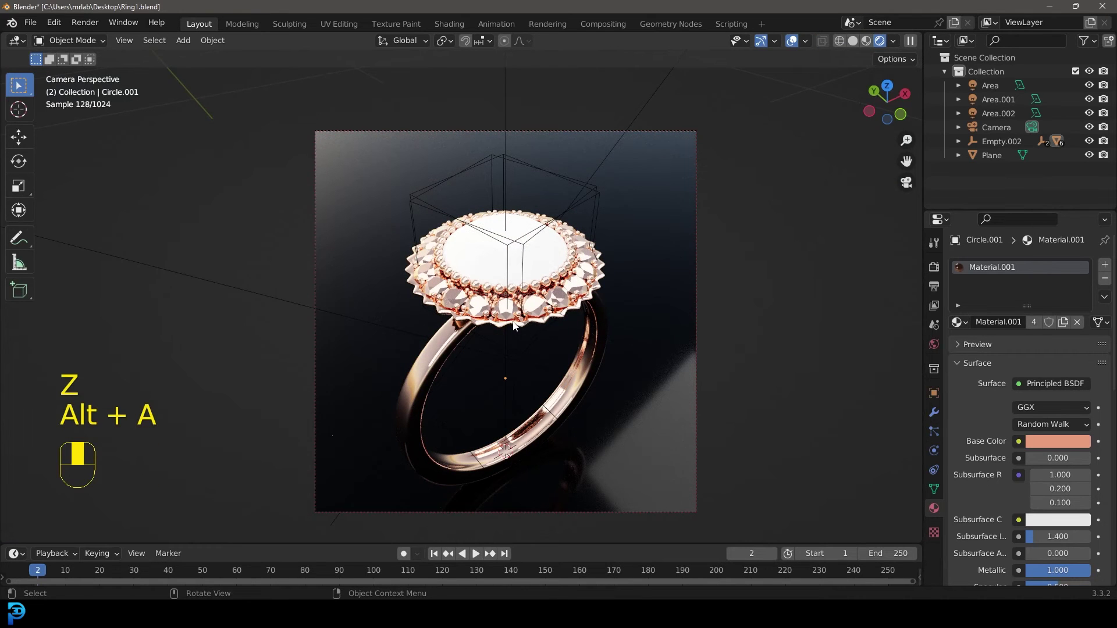
key(z)
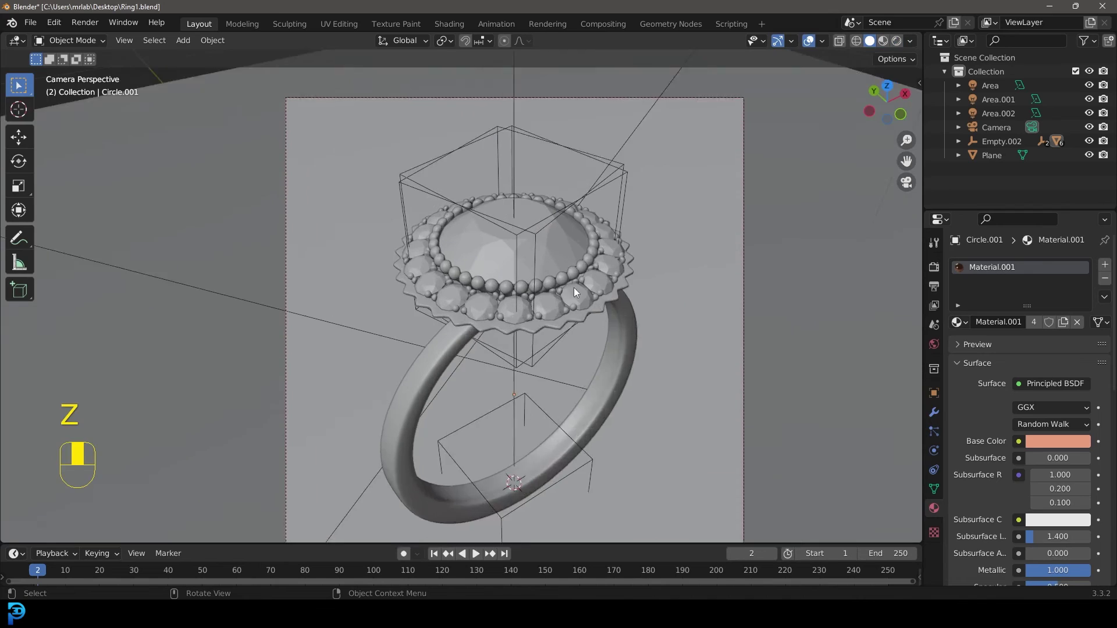
Step: Give the centre gem an orange material and link it across the selected stones
drag(484, 228, 1033, 327)
middle_click(1032, 326)
drag(1033, 327, 1048, 430)
key(l)
drag(1049, 430, 1078, 443)
key(z)
Step: Light the world with a Nishita Sky Texture at strength 0.5 and check the render
drag(1077, 443, 529, 323)
drag(528, 324, 1106, 281)
drag(1106, 281, 936, 349)
key(alt+a)
drag(935, 349, 1034, 351)
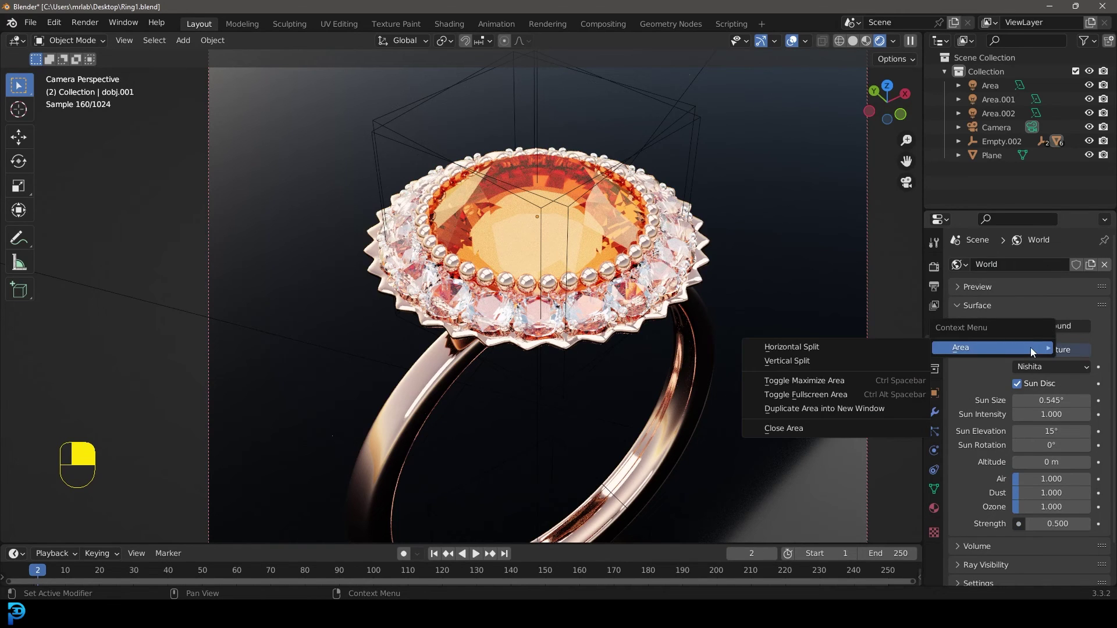
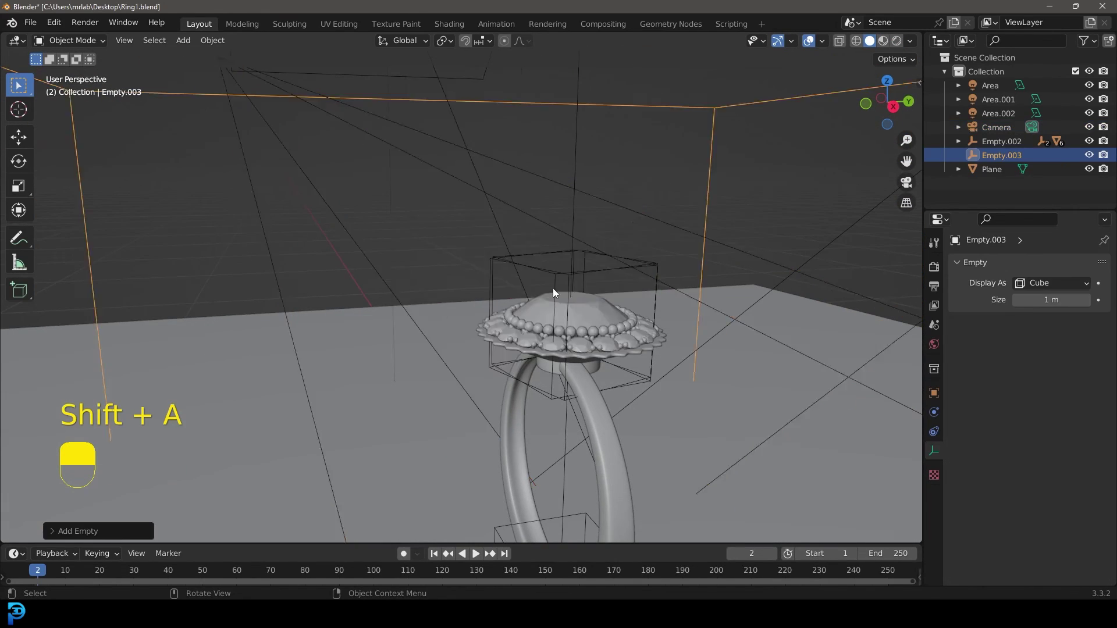
Step: Move and resize the cube empty so it surrounds the centre gem
key(g)
key(s)
key(g)
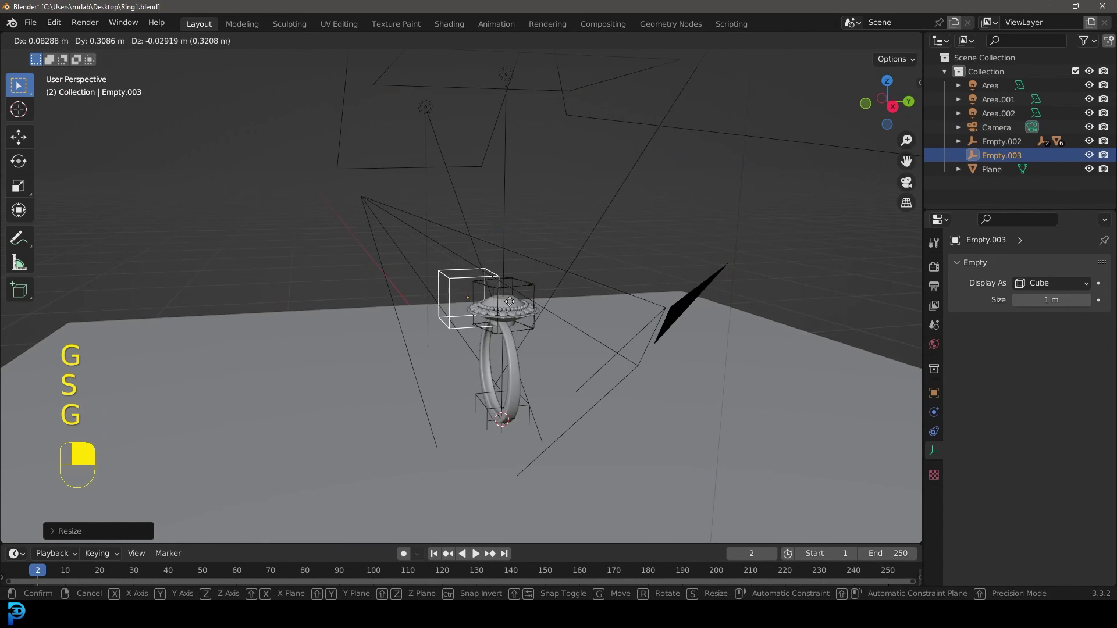
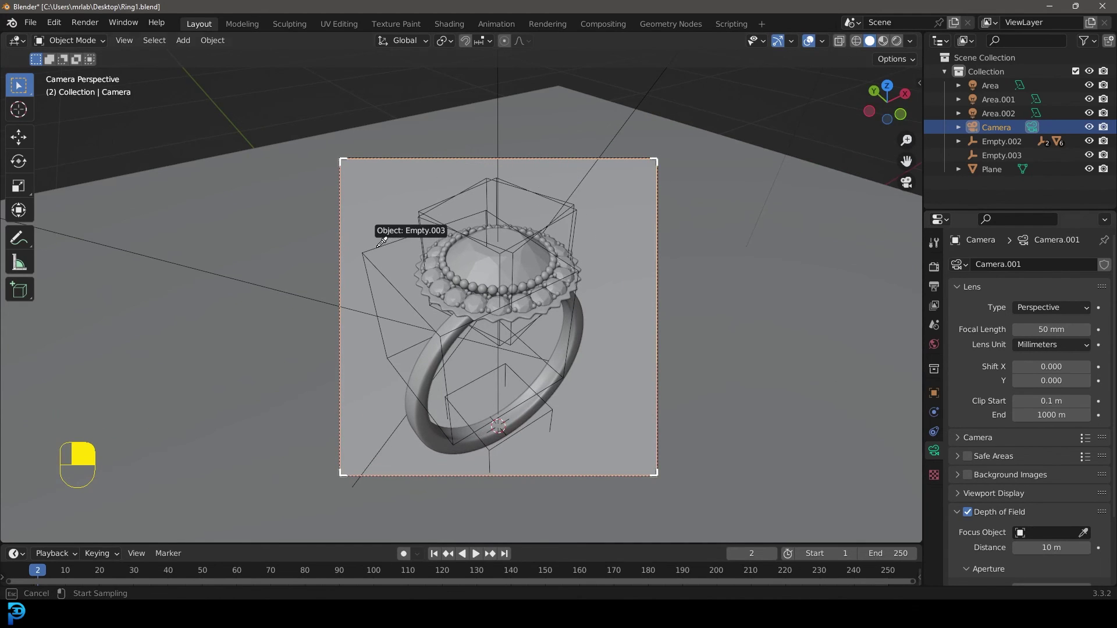
Step: Preview depth of field in Rendered shading and reposition the focus empty over the centre gem
key(z)
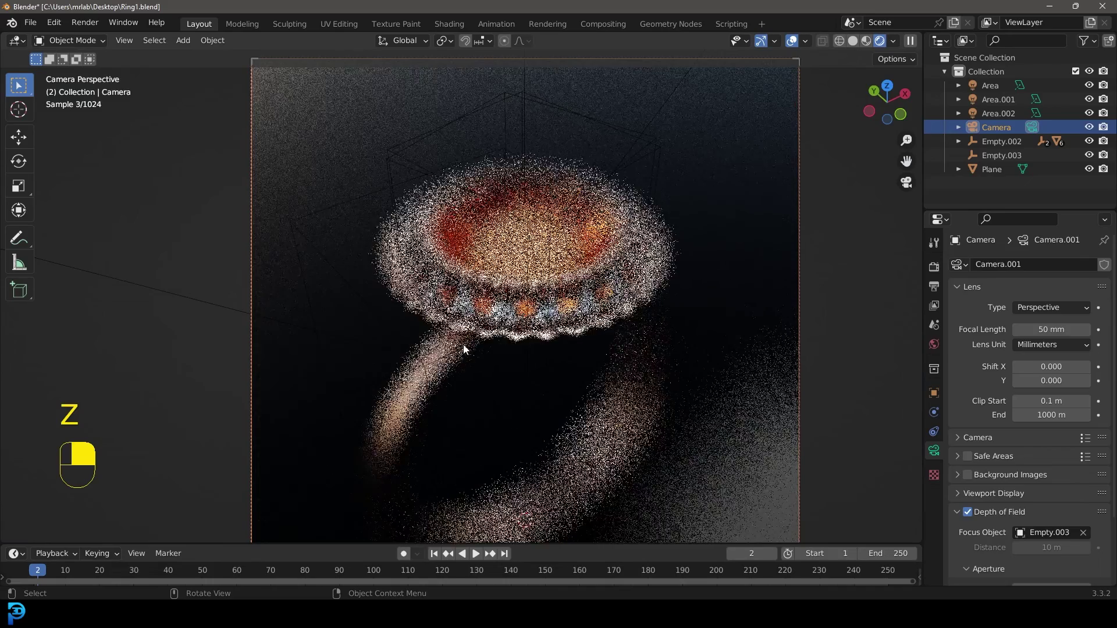
click(469, 350)
middle_click(468, 350)
key(g)
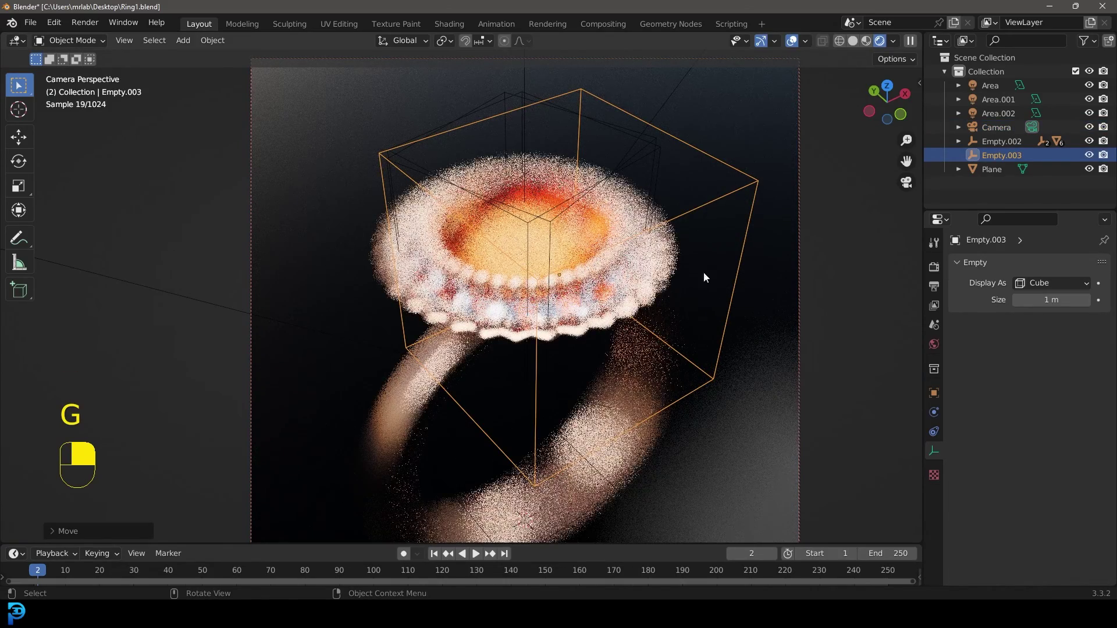
click(802, 216)
middle_click(802, 217)
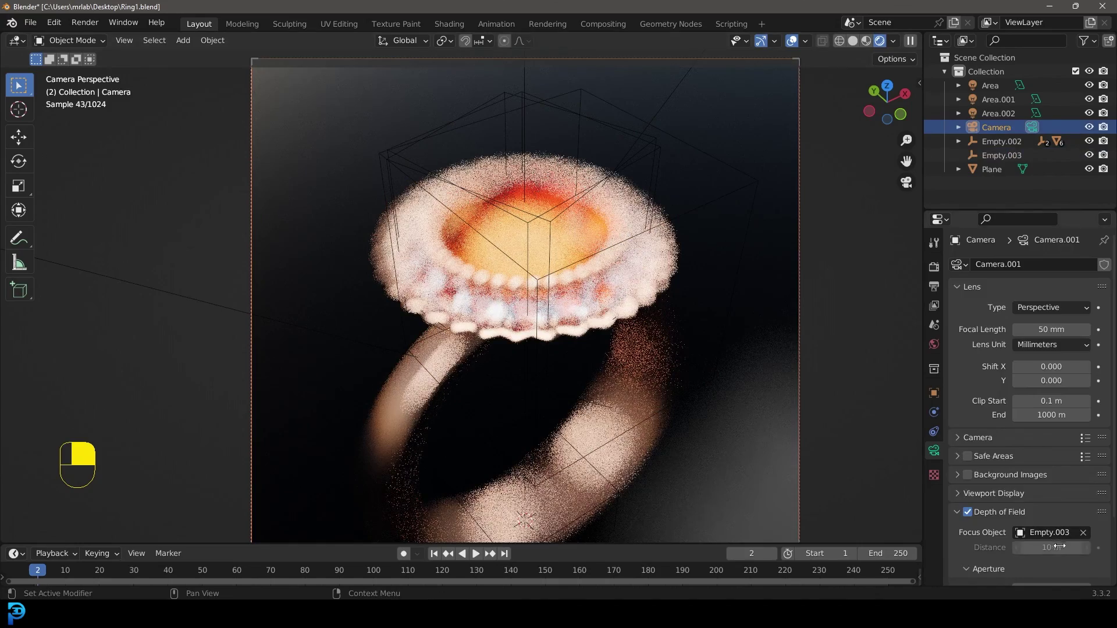
Step: Return to Solid shading and nudge the focus empty's placement around the gem
drag(1089, 522, 593, 132)
key(z)
key(g)
key(g)
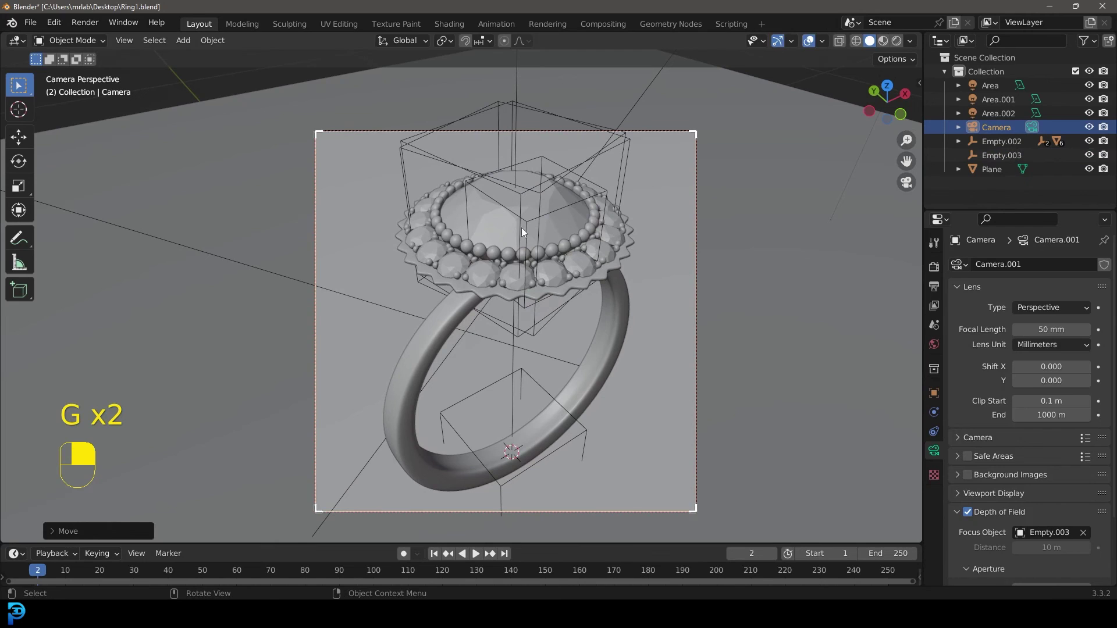